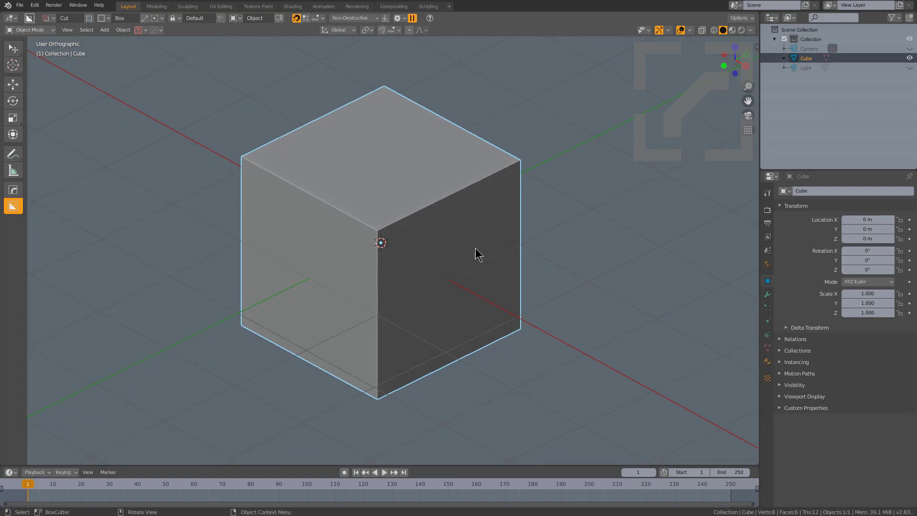
Box-cut a rectangular notch from the cube's lower front and select the cutter's edge in Edit Mode.
{"action": "left_click", "coordinate": [472, 245]}
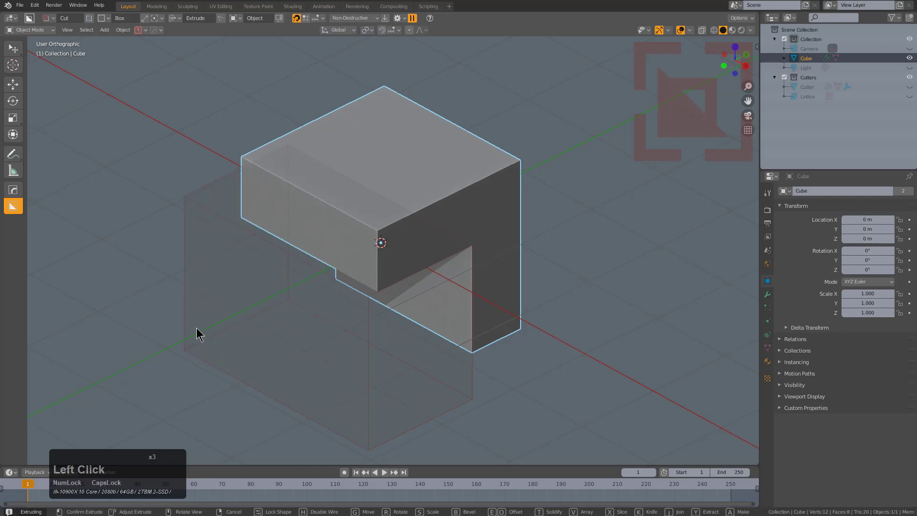
{"action": "left_click", "coordinate": [196, 329]}
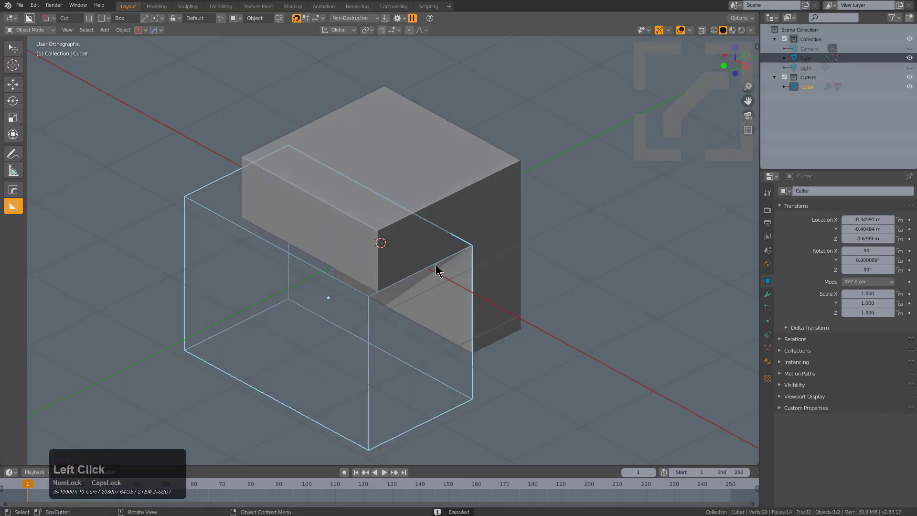
{"action": "scroll", "scroll_direction": "up", "scroll_amount": 3}
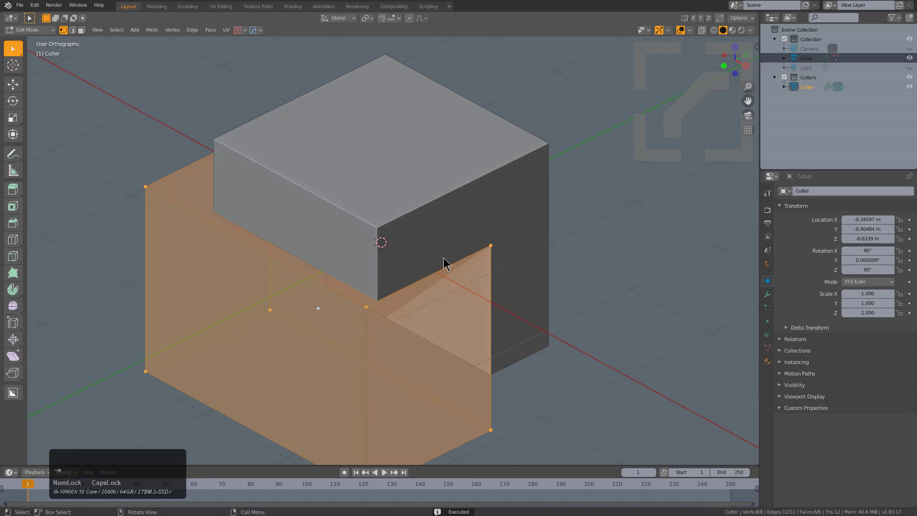
{"action": "key", "text": "2"}
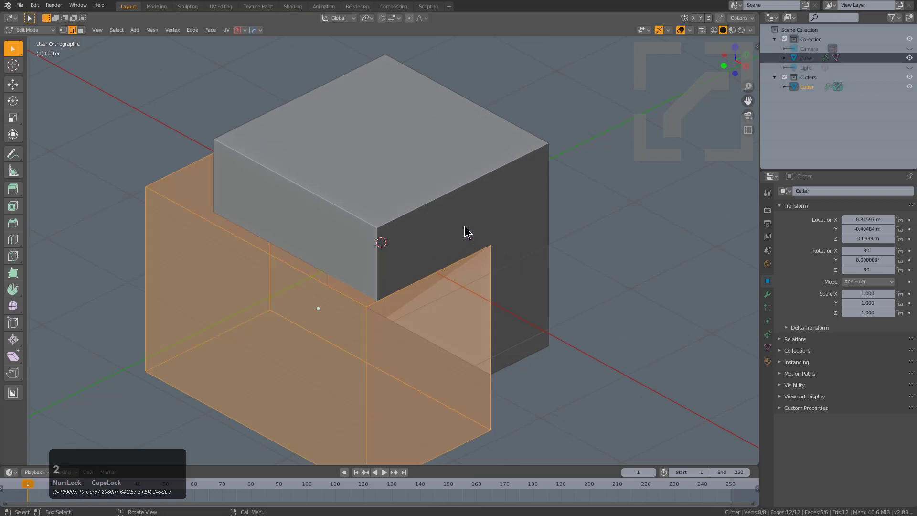
{"action": "left_click", "coordinate": [464, 227]}
Add a HardOps vertex-group bevel to the cutter edge with profile 0.5, rounding the notch corner.
{"action": "key", "text": "q"}
{"action": "left_click", "coordinate": [562, 244]}
{"action": "scroll", "scroll_direction": "up", "scroll_amount": 3}
{"action": "scroll", "scroll_direction": "up", "scroll_amount": 3}
{"action": "key", "text": "1"}
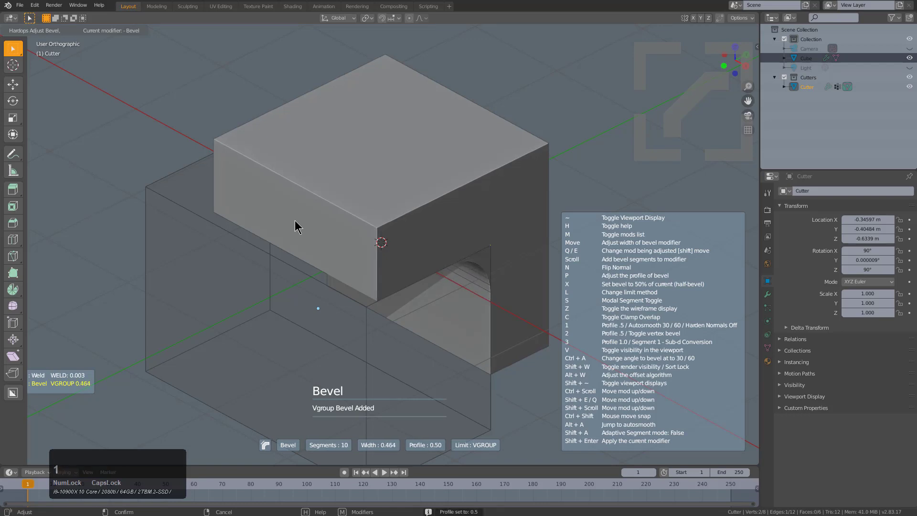
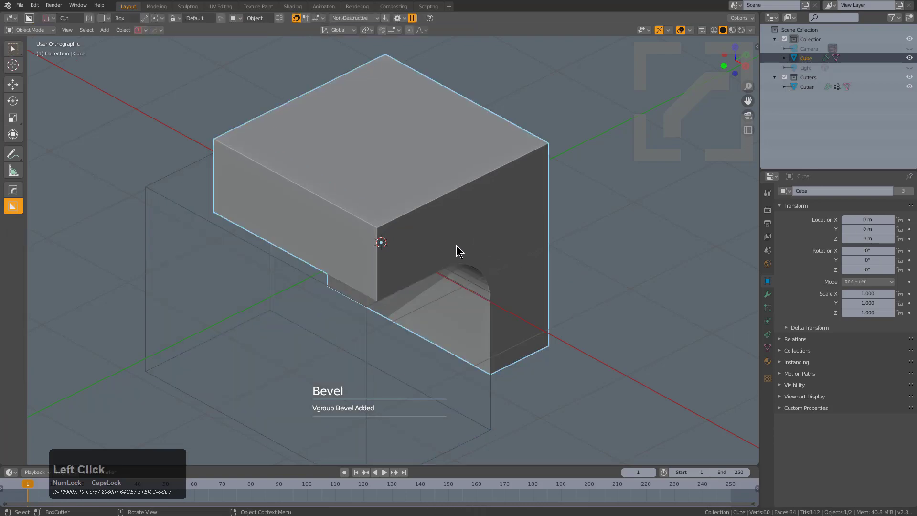
Enter Edit Mode on the cube, clear the selection and pick its front vertical edge for bevelling.
{"action": "middle_click", "coordinate": [460, 260]}
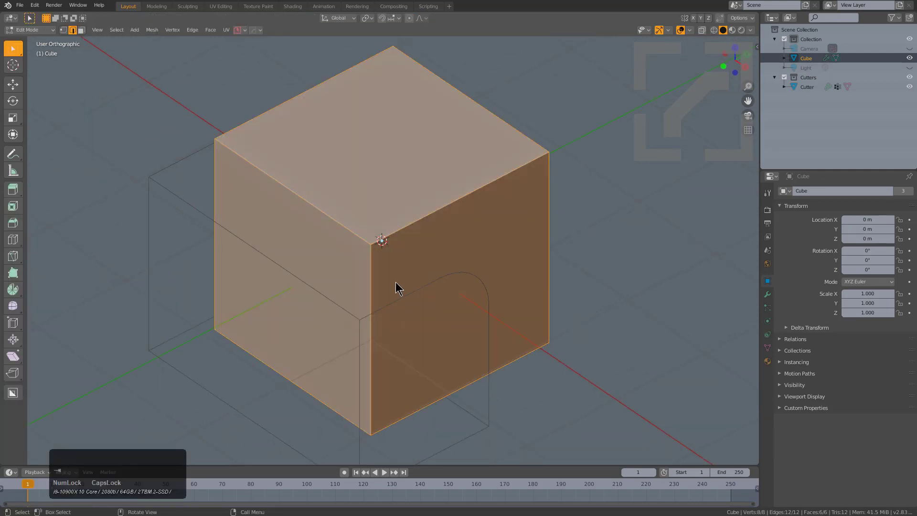
{"action": "key", "text": "2"}
{"action": "left_click", "coordinate": [374, 296]}
{"action": "middle_click", "coordinate": [372, 283]}
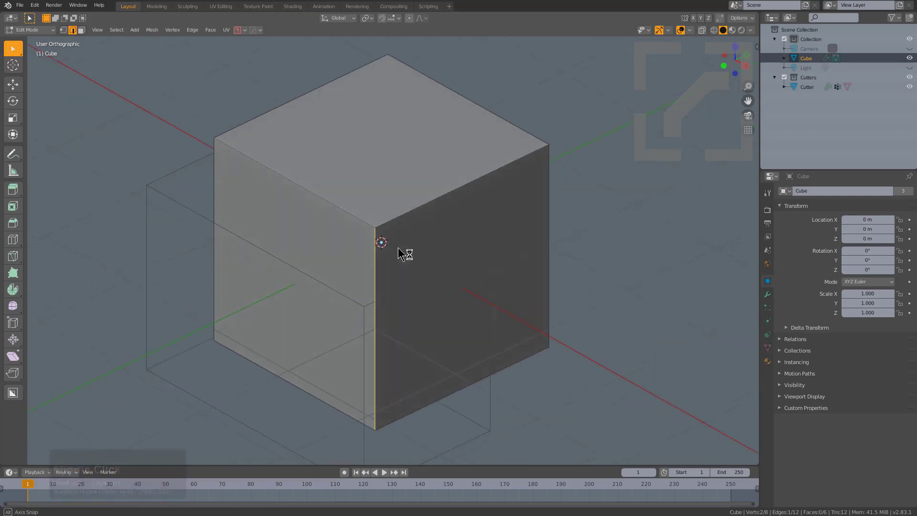
{"action": "middle_click", "coordinate": [398, 249]}
{"action": "key", "text": "q"}
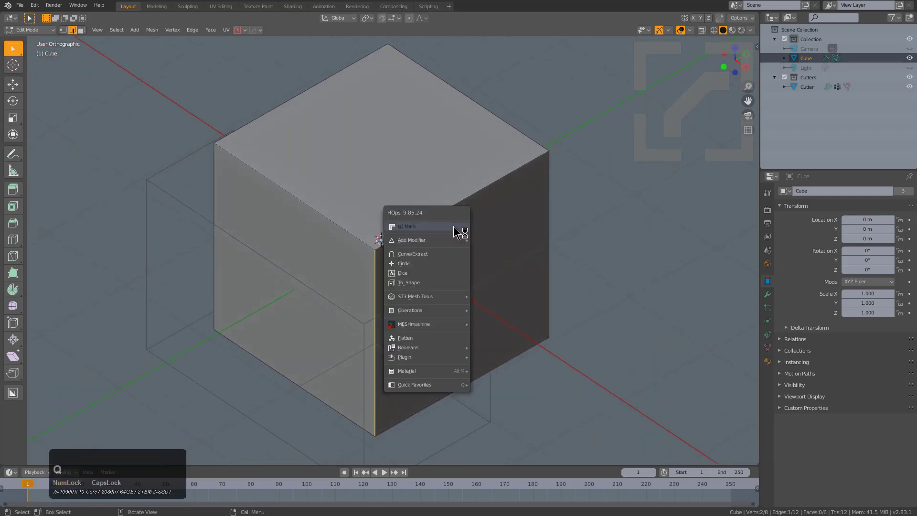
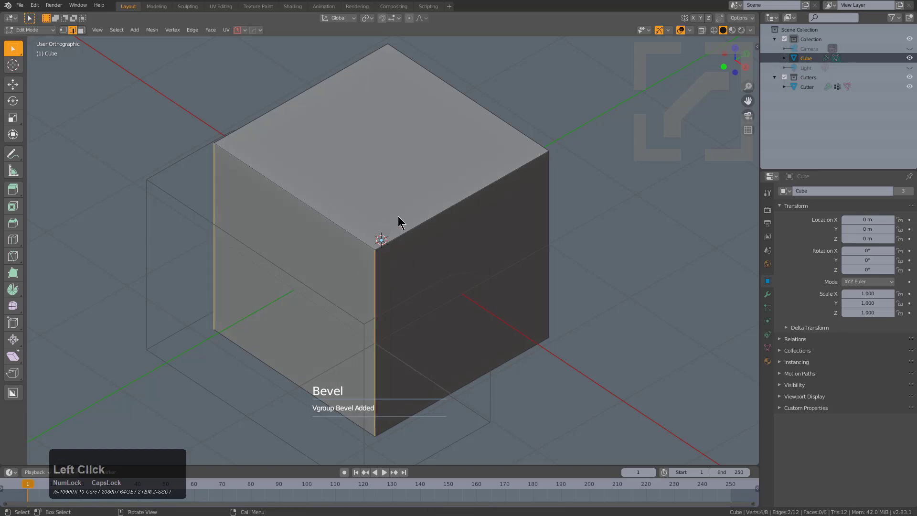
Try a HardOps vertex-group bevel on the chosen edges, then cancel the adjustment.
{"action": "key", "text": "q"}
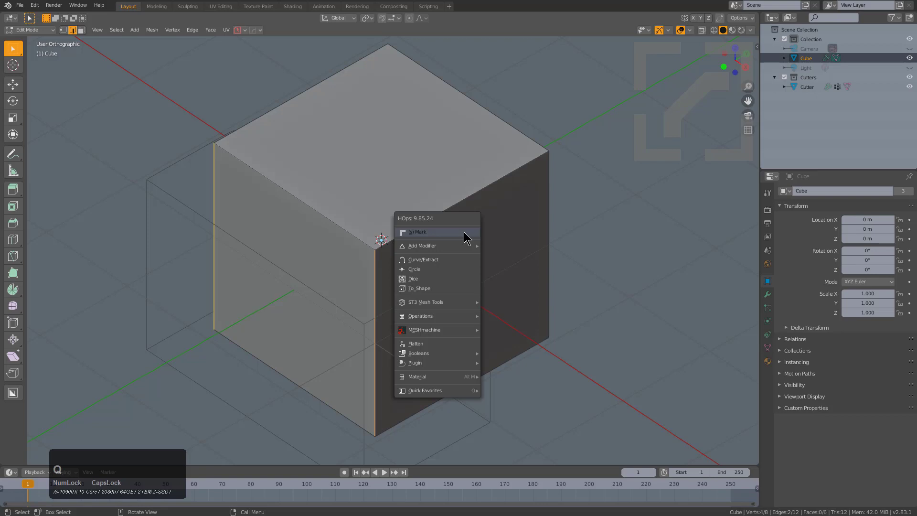
{"action": "key", "text": "ctrl+q"}
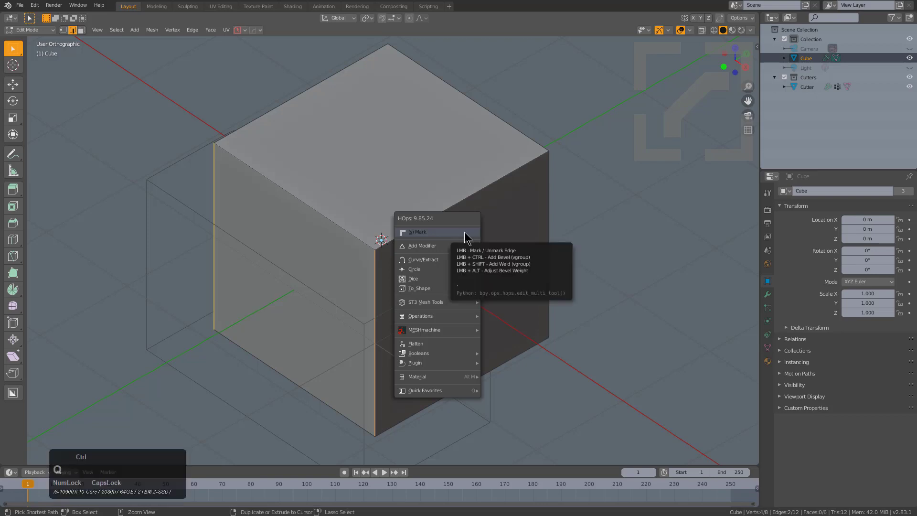
{"action": "left_click", "coordinate": [467, 233]}
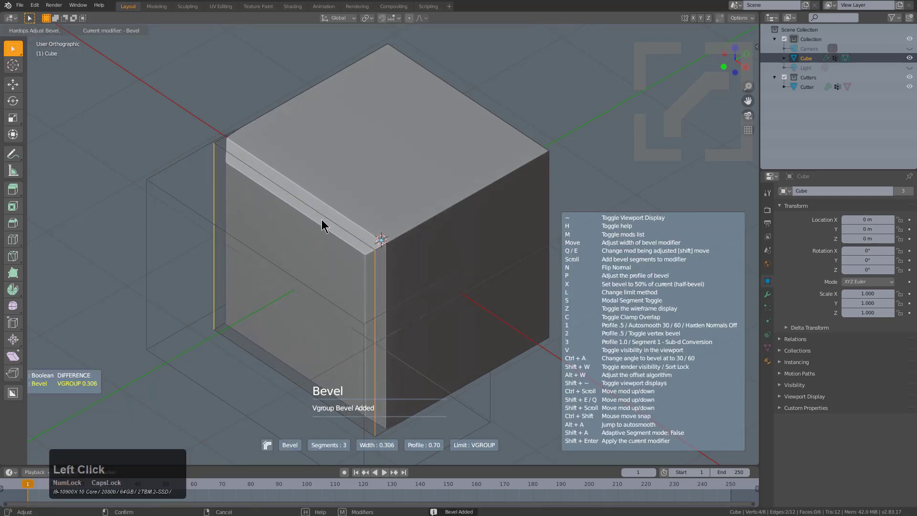
{"action": "scroll", "scroll_direction": "up", "scroll_amount": 3}
{"action": "scroll", "scroll_direction": "up", "scroll_amount": 3}
{"action": "right_click", "coordinate": [154, 204]}
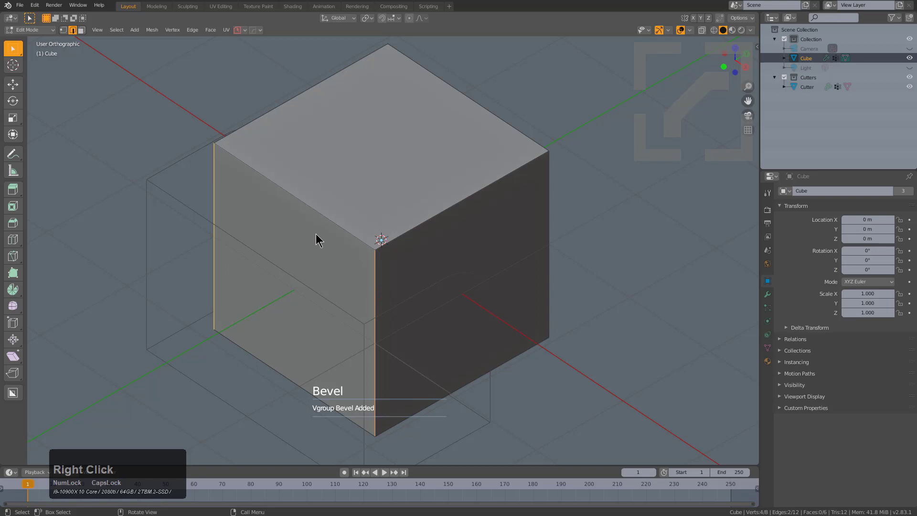
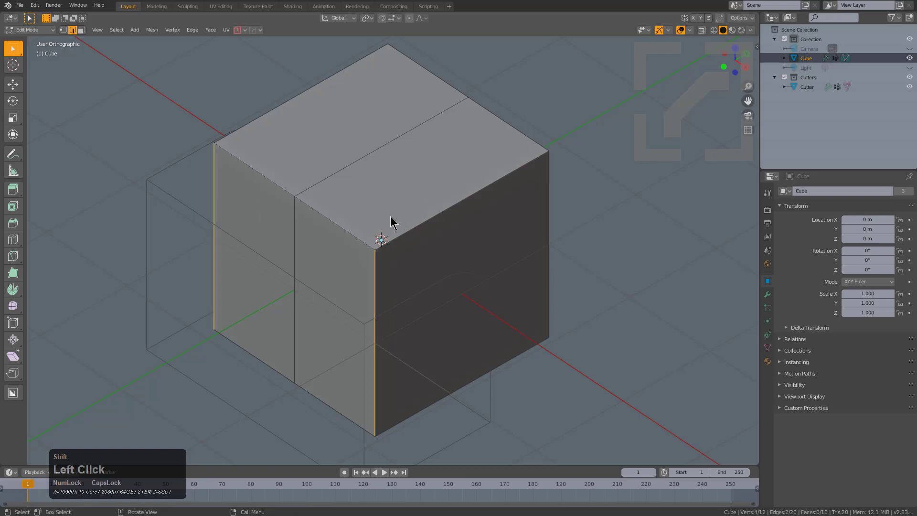
Apply a trial bevel to the edges, confirm it, then undo it and the extra loop.
{"action": "key", "text": "q"}
{"action": "left_click", "coordinate": [584, 261]}
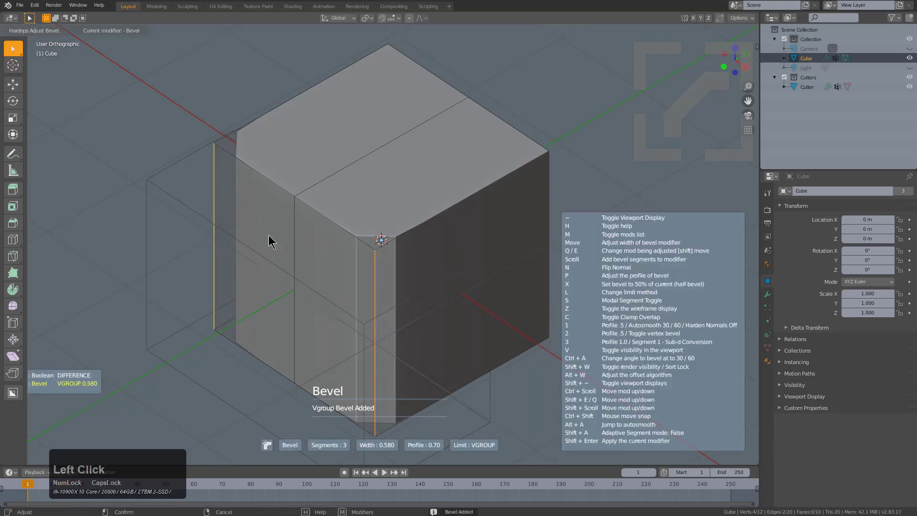
{"action": "scroll", "scroll_direction": "up", "scroll_amount": 3}
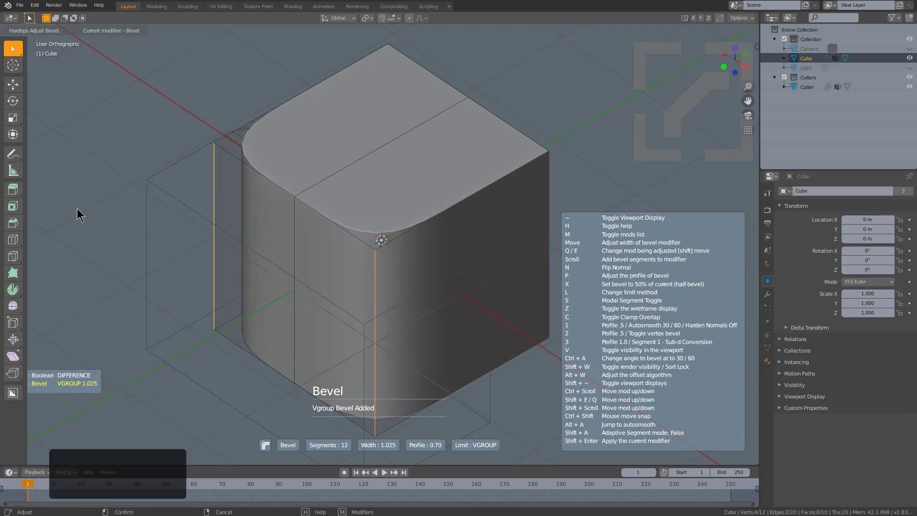
{"action": "left_click", "coordinate": [326, 201]}
{"action": "key", "text": "ctrl+z"}
{"action": "key", "text": "ctrl+z"}
{"action": "key", "text": "ctrl+z"}
{"action": "key", "text": "ctrl+z"}
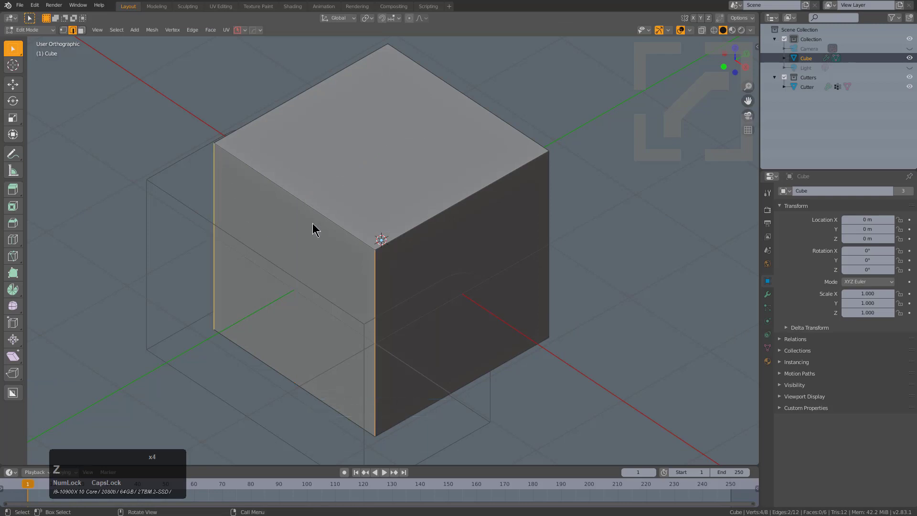
Bevel only the front vertical edge and return the cube to Object Mode.
{"action": "left_click", "coordinate": [378, 279]}
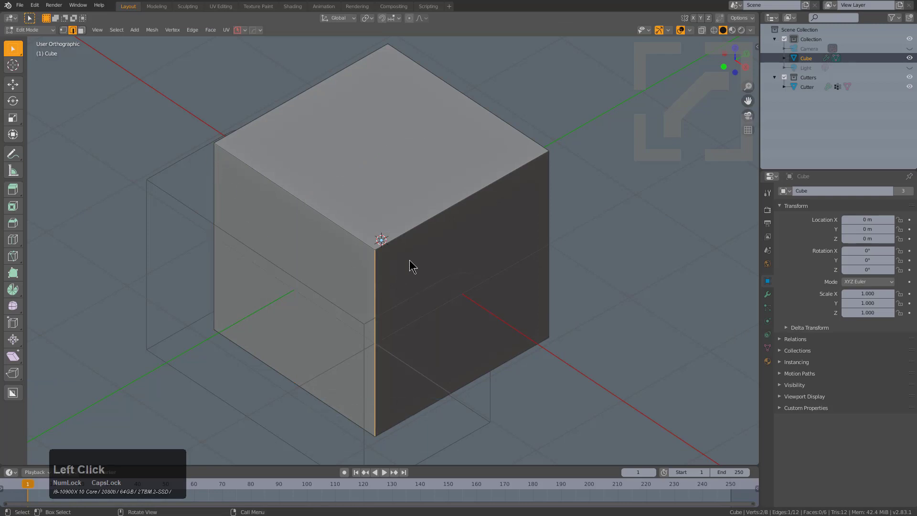
{"action": "key", "text": "q"}
{"action": "left_click", "coordinate": [517, 229]}
{"action": "key", "text": "1"}
{"action": "scroll", "scroll_direction": "up", "scroll_amount": 3}
{"action": "left_click", "coordinate": [304, 222]}
Show the modifier stack and run HardOps Adjust Bevel so the bevel precedes the boolean at about 0.425 width.
{"action": "middle_click", "coordinate": [438, 263]}
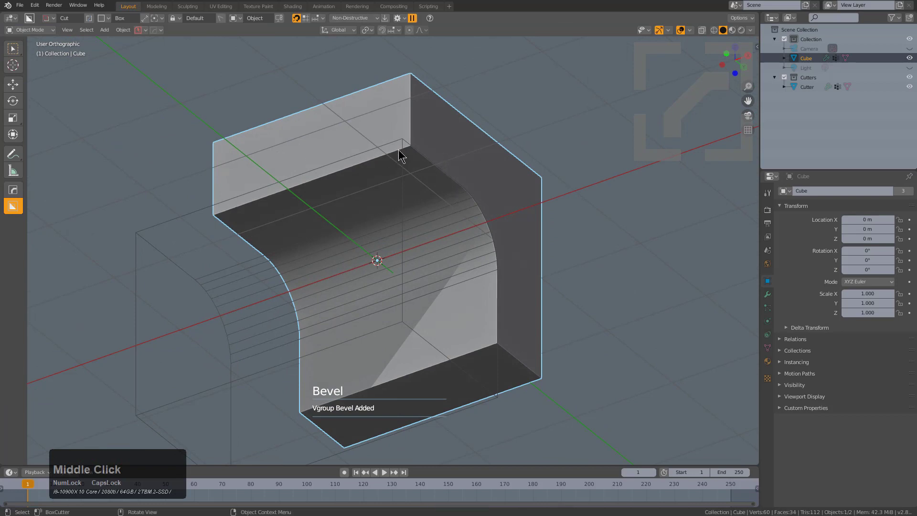
{"action": "middle_click", "coordinate": [436, 189]}
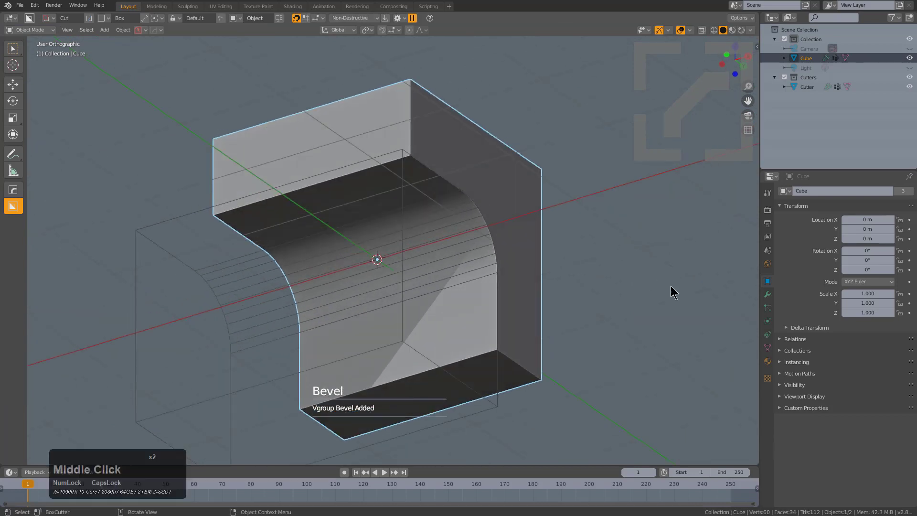
{"action": "left_click", "coordinate": [768, 295]}
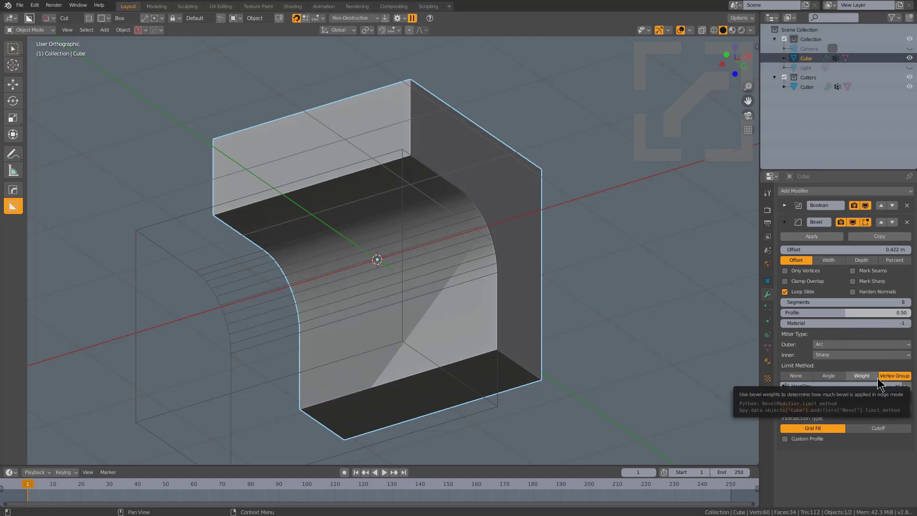
{"action": "middle_click", "coordinate": [445, 190]}
{"action": "key", "text": "q"}
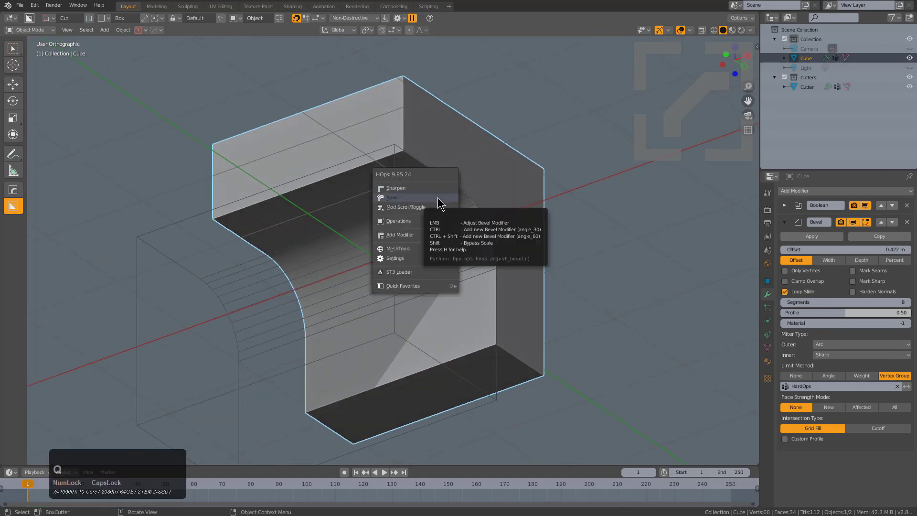
{"action": "left_click", "coordinate": [438, 199]}
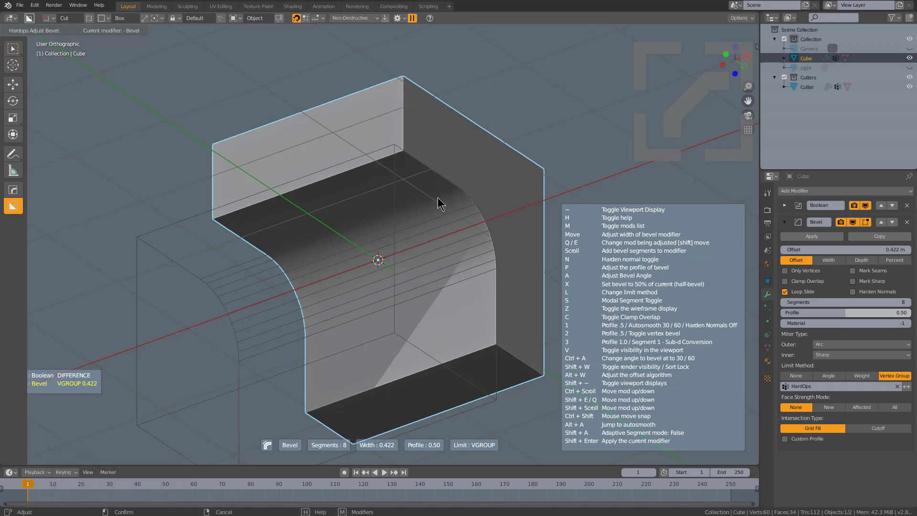
{"action": "left_click", "coordinate": [437, 198]}
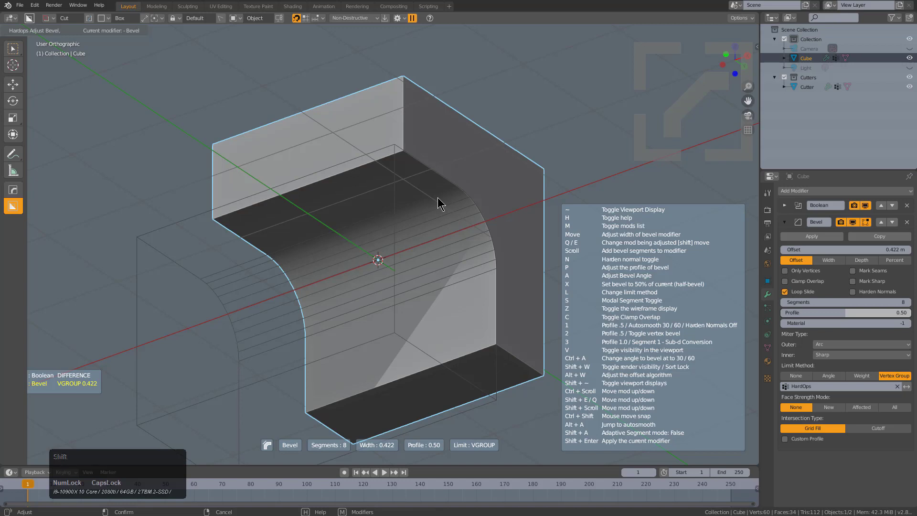
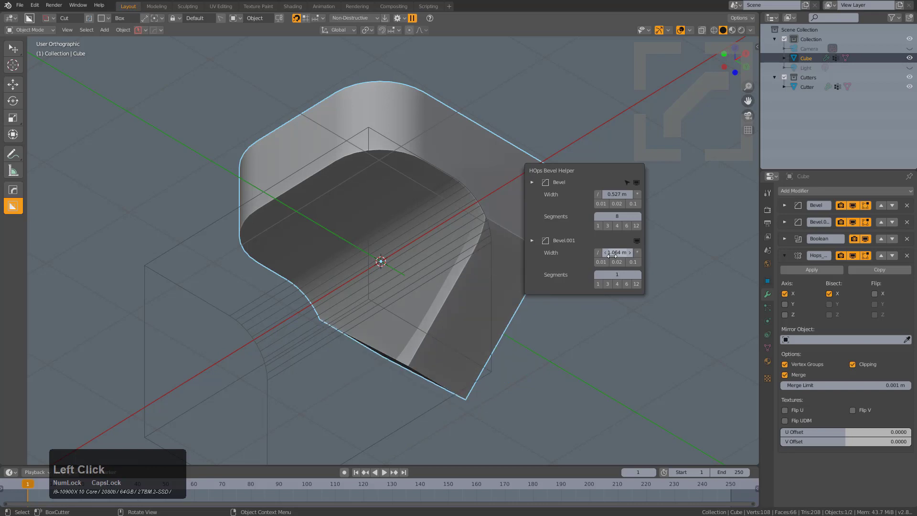
In the Bevel Helper, set the second bevel (Bevel.001) width to about 0.266 m.
{"action": "left_click", "coordinate": [602, 256]}
{"action": "left_click", "coordinate": [603, 255]}
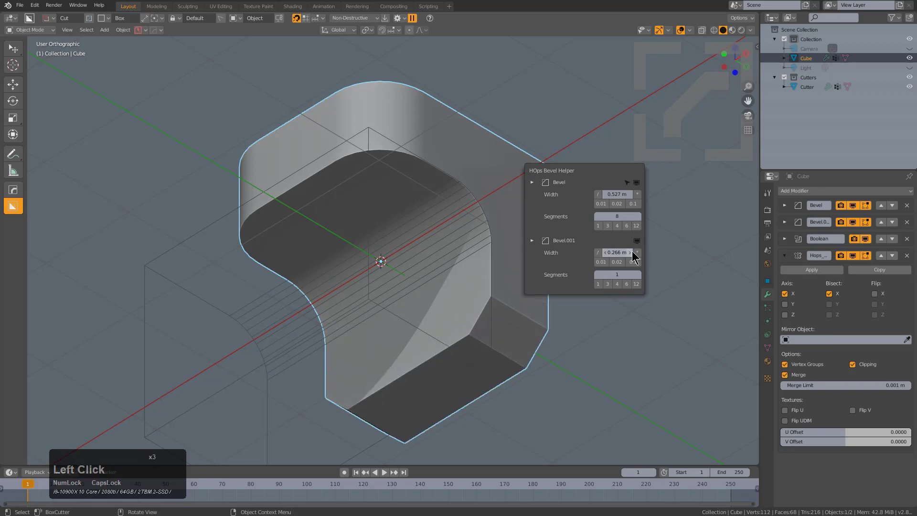
{"action": "left_click", "coordinate": [639, 251]}
{"action": "double_click", "coordinate": [601, 254]}
{"action": "left_click", "coordinate": [602, 254]}
{"action": "left_click", "coordinate": [638, 256]}
{"action": "left_click", "coordinate": [639, 255]}
{"action": "left_click", "coordinate": [639, 255]}
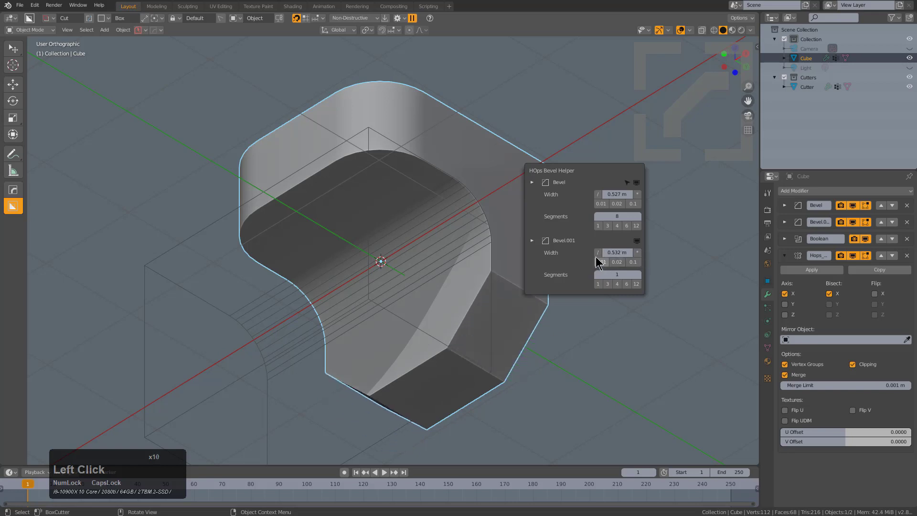
{"action": "left_click", "coordinate": [599, 254]}
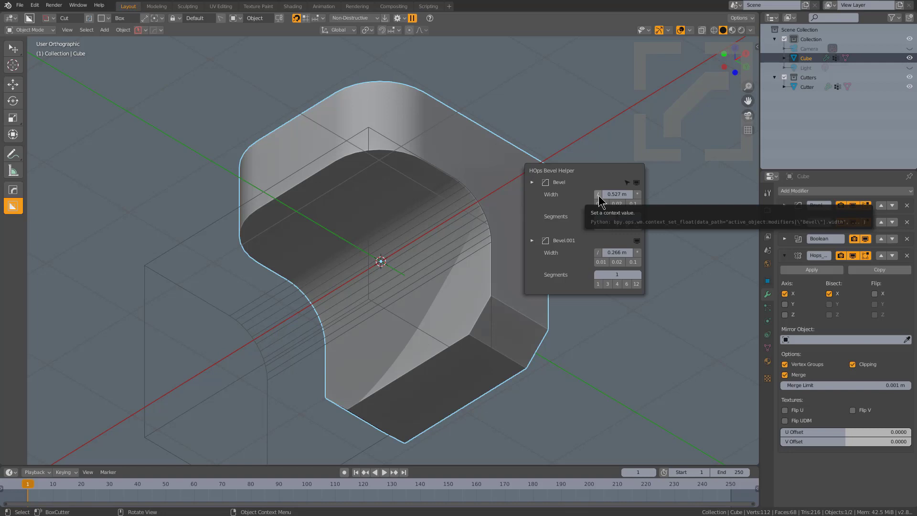
Set the first bevel width to about 0.527 m and close the Bevel Helper.
{"action": "left_click", "coordinate": [601, 194]}
{"action": "left_click", "coordinate": [638, 195]}
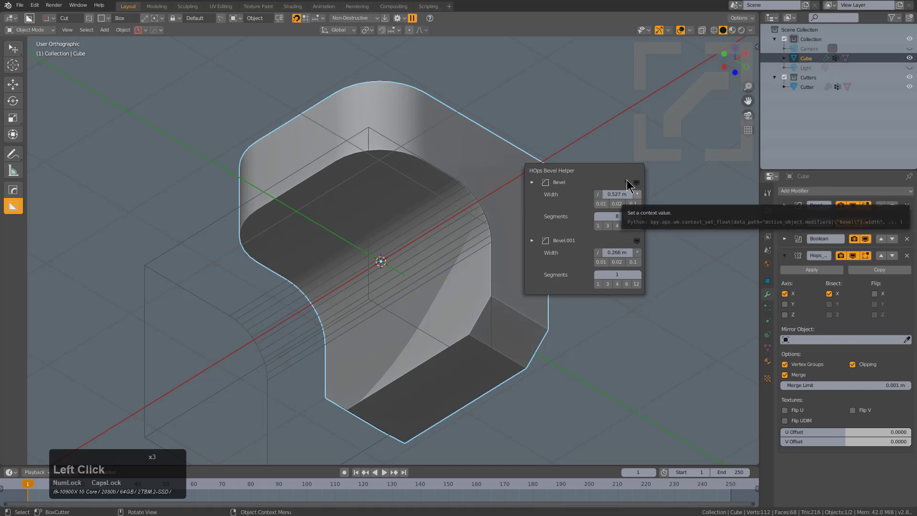
{"action": "left_click", "coordinate": [524, 153]}
{"action": "middle_click", "coordinate": [523, 162]}
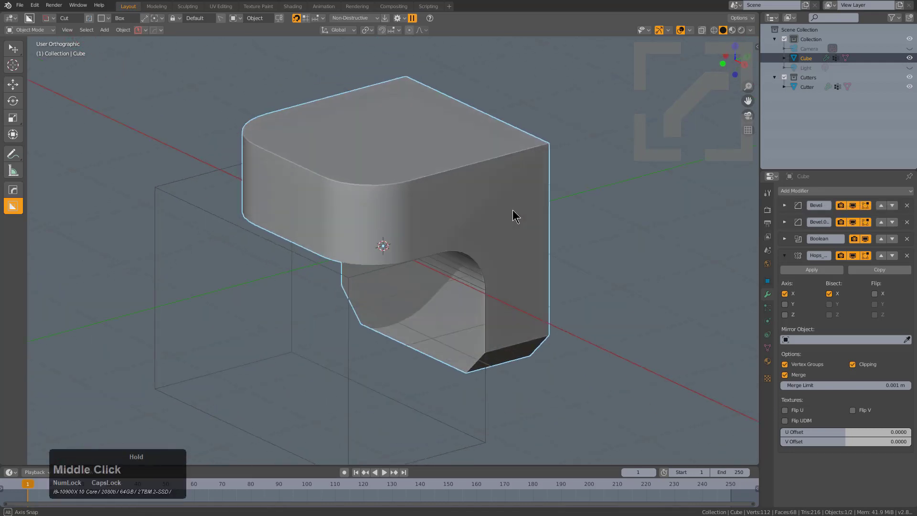
Add a third angle-limited HardOps bevel about 0.031 m wide with profile 0.5 on the remaining edges.
{"action": "left_click", "coordinate": [502, 187]}
{"action": "middle_click", "coordinate": [499, 164]}
{"action": "scroll", "scroll_direction": "up", "scroll_amount": 3}
{"action": "middle_click", "coordinate": [506, 167]}
{"action": "key", "text": "q"}
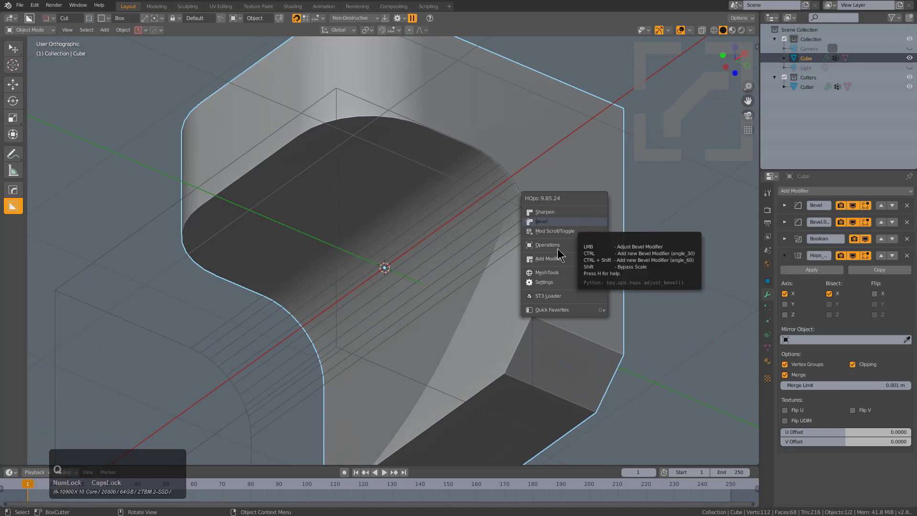
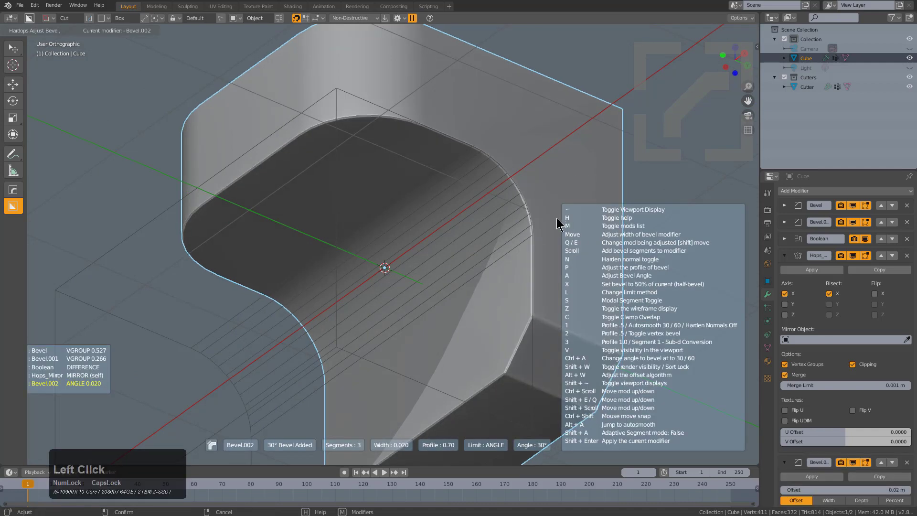
{"action": "key", "text": "1"}
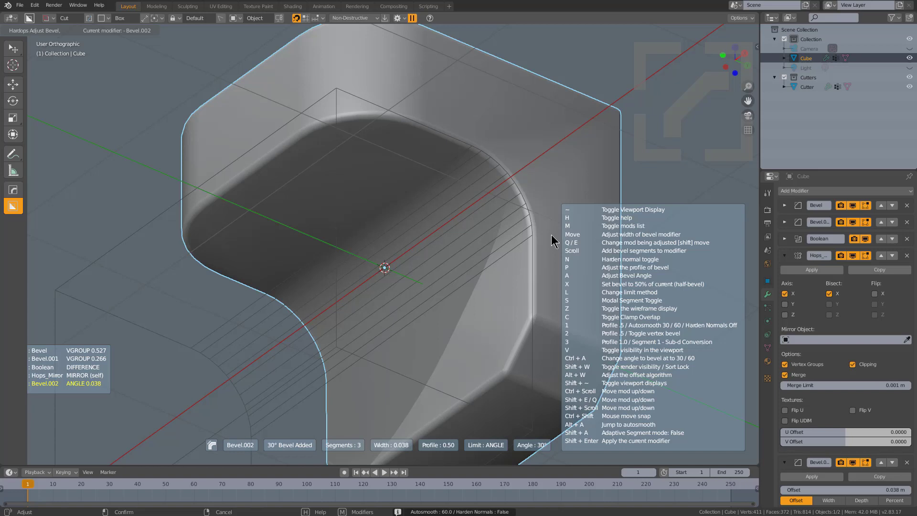
{"action": "left_click", "coordinate": [557, 234]}
{"action": "middle_click", "coordinate": [545, 197]}
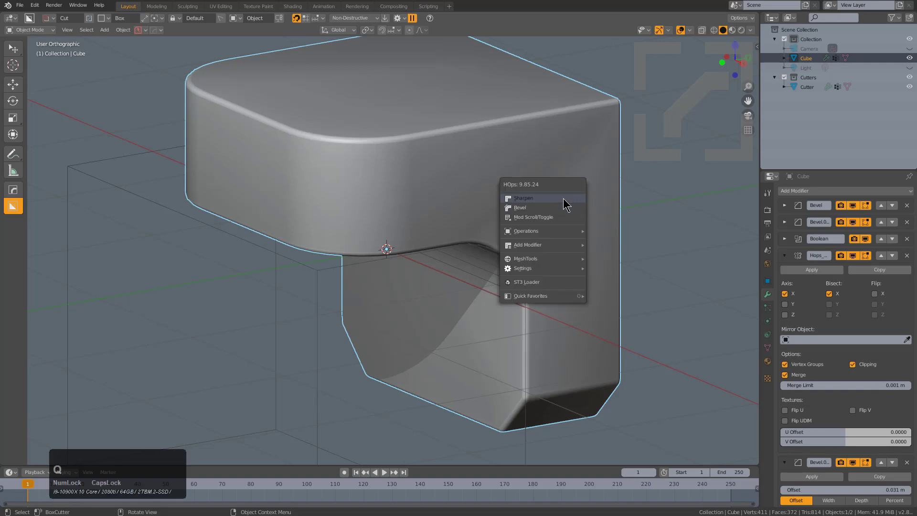
Add a Weighted Normal modifier with keep sharp and move Bevel.002 above the Hops Mirror.
{"action": "key", "text": "alt+q"}
{"action": "left_click", "coordinate": [565, 198]}
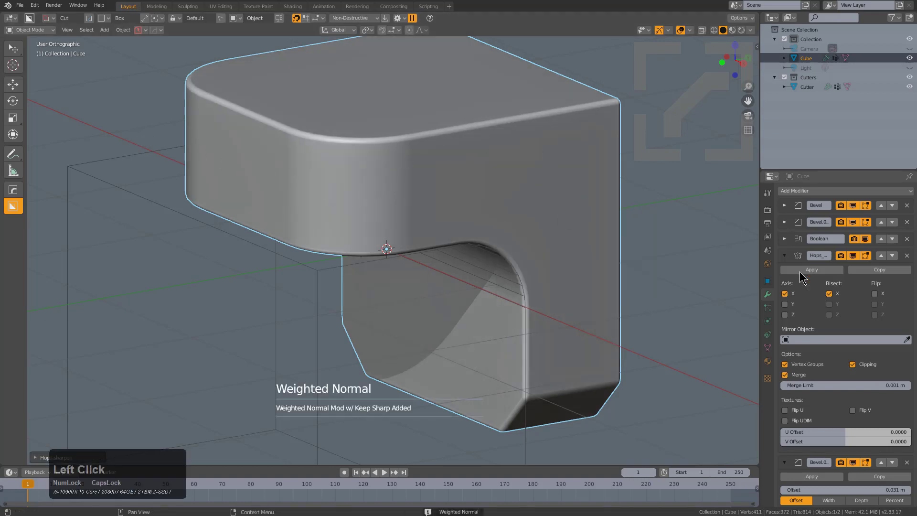
{"action": "left_click", "coordinate": [788, 259]}
{"action": "left_click", "coordinate": [786, 271]}
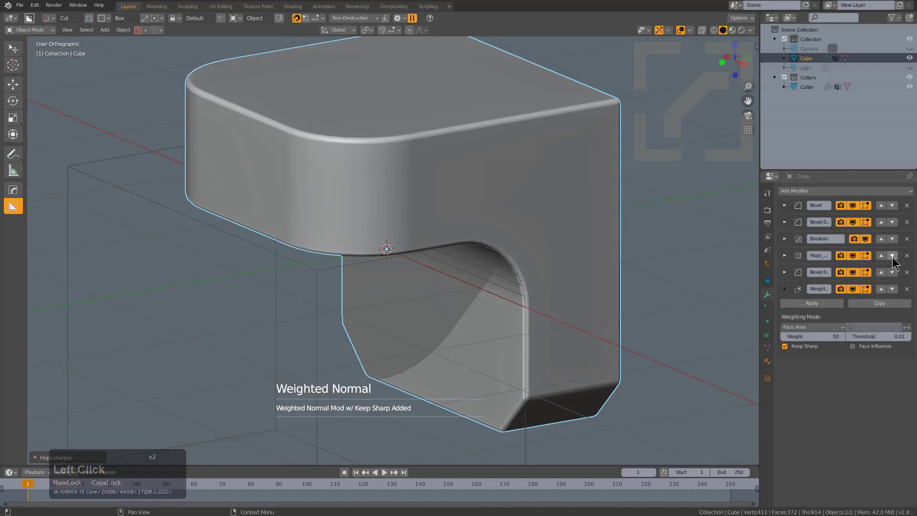
{"action": "left_click", "coordinate": [892, 258]}
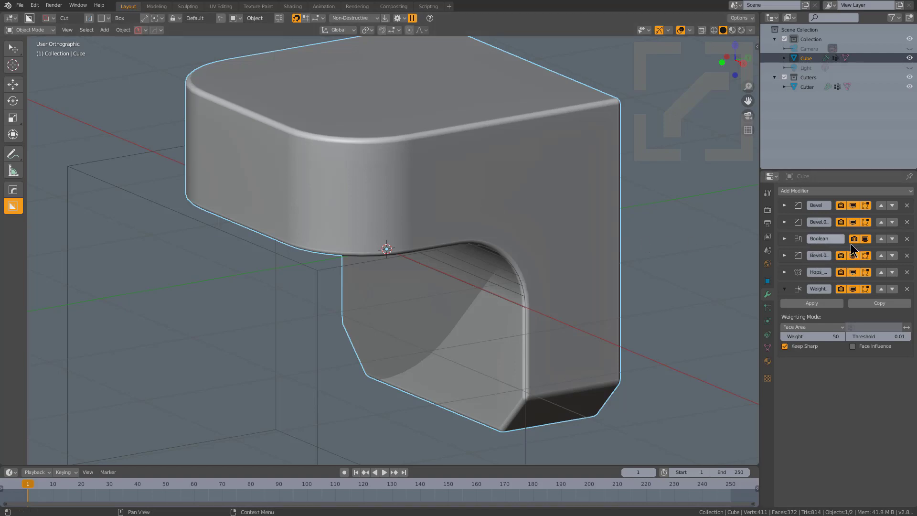
Hide the cutter object from the viewport.
{"action": "middle_click", "coordinate": [416, 232]}
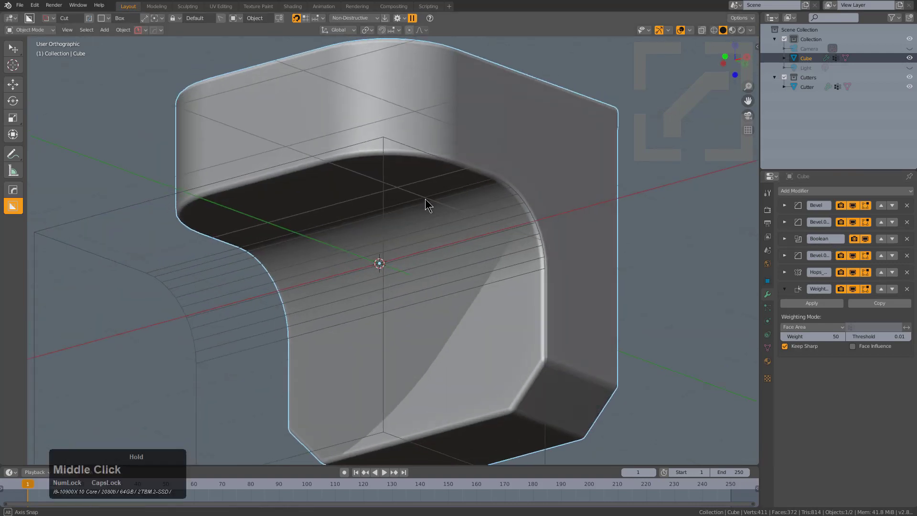
{"action": "left_click", "coordinate": [213, 275]}
{"action": "key", "text": "h"}
{"action": "left_click", "coordinate": [427, 275]}
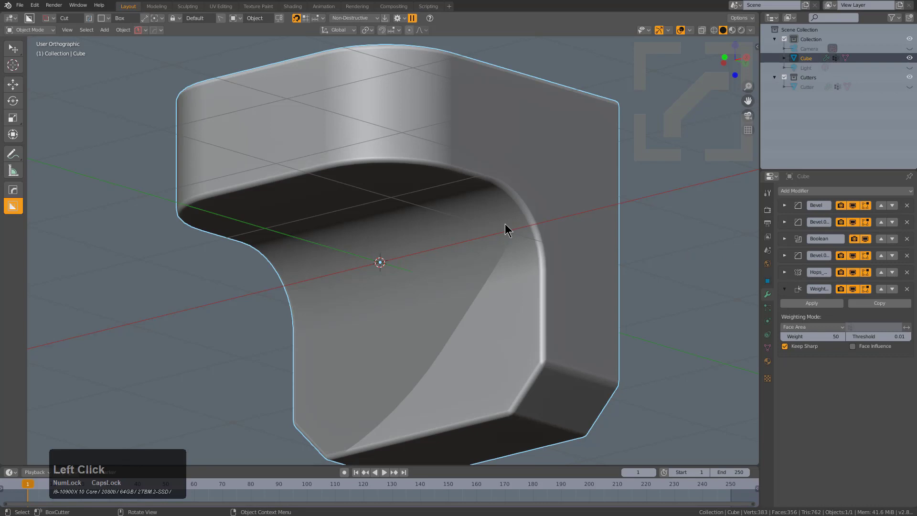
Add a new cube at the model's top corner and scale it down.
{"action": "middle_click", "coordinate": [510, 221]}
{"action": "scroll", "scroll_direction": "down", "scroll_amount": 3}
{"action": "middle_click", "coordinate": [516, 217]}
{"action": "right_click", "coordinate": [475, 215]}
{"action": "key", "text": "shift+a"}
{"action": "left_click", "coordinate": [513, 236]}
{"action": "key", "text": "s"}
{"action": "left_click", "coordinate": [521, 252]}
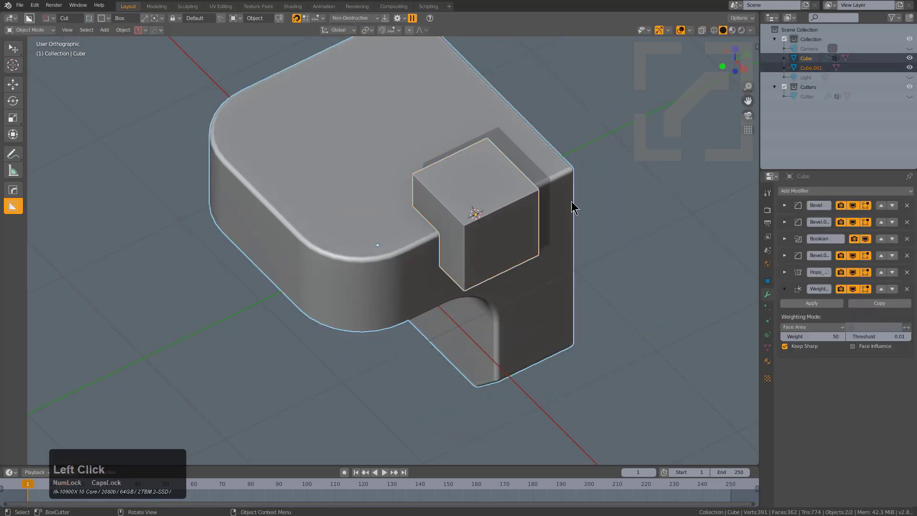
In the HardOps helper's Bool Options, switch off Bool: Bevel Step and close the window.
{"action": "key", "text": "q"}
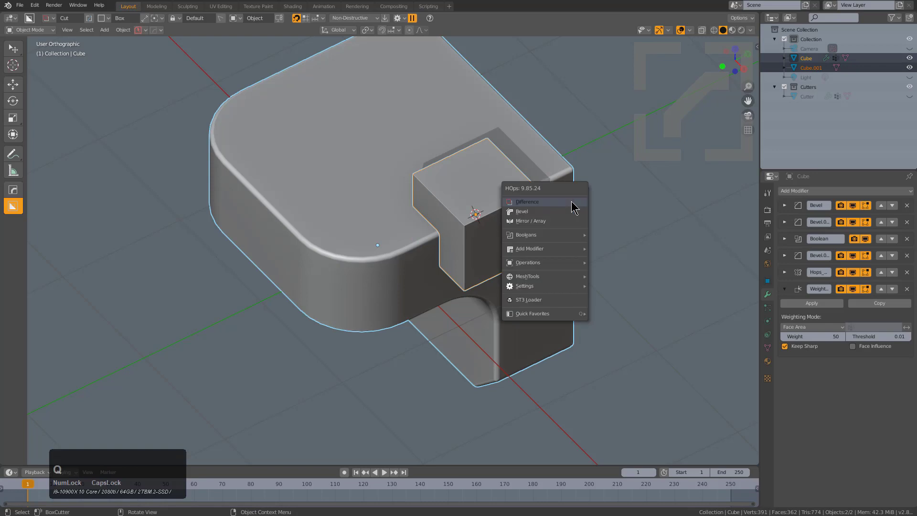
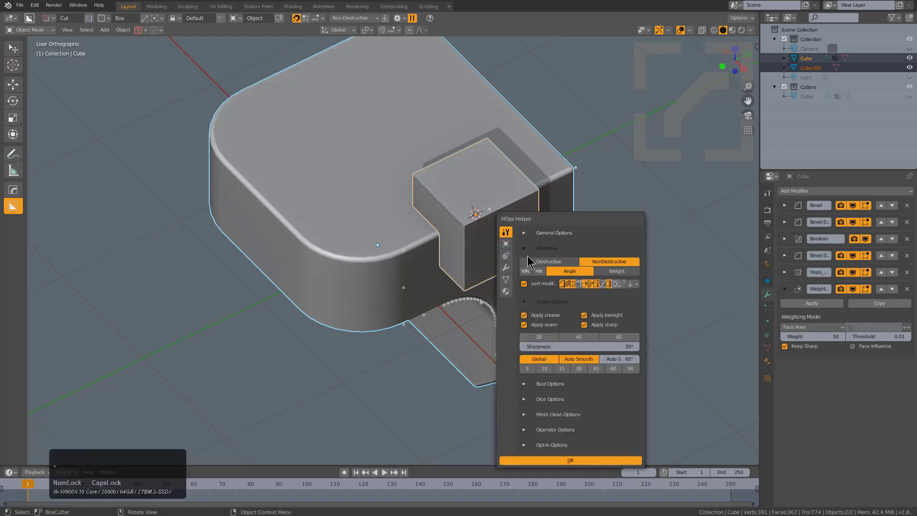
{"action": "left_click", "coordinate": [531, 248]}
{"action": "left_click", "coordinate": [532, 261]}
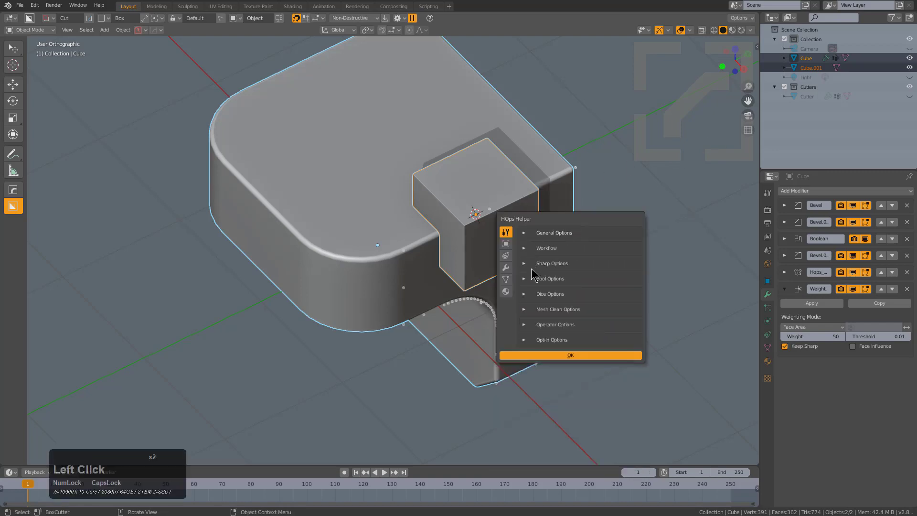
{"action": "left_click", "coordinate": [555, 220]}
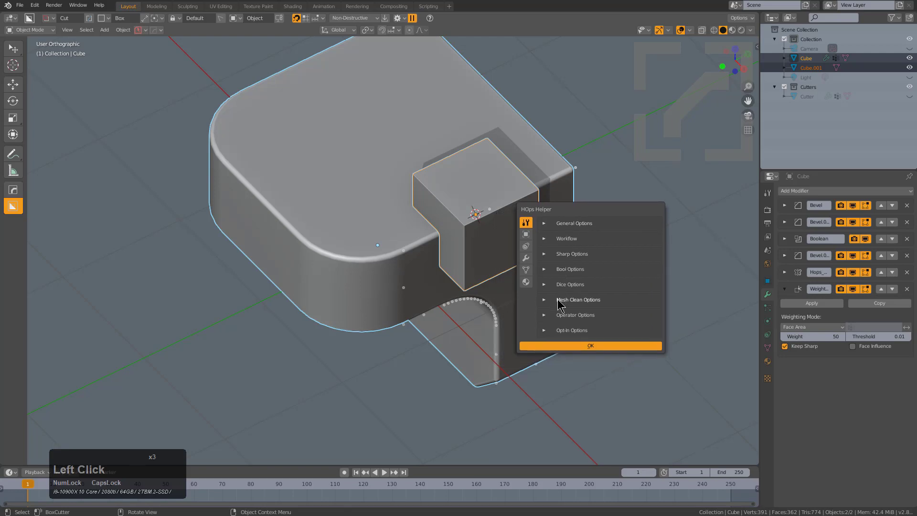
{"action": "left_click", "coordinate": [556, 314]}
{"action": "left_click", "coordinate": [556, 314]}
{"action": "left_click", "coordinate": [559, 269]}
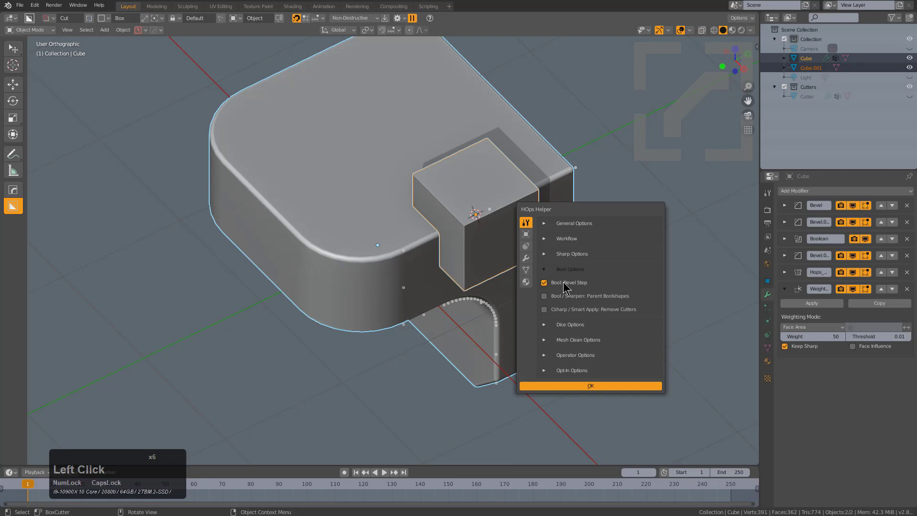
{"action": "left_click", "coordinate": [552, 284]}
{"action": "left_click", "coordinate": [429, 209]}
{"action": "double_click", "coordinate": [402, 247]}
Select the small cube then the model and run a HardOps Difference cut.
{"action": "key", "text": "q"}
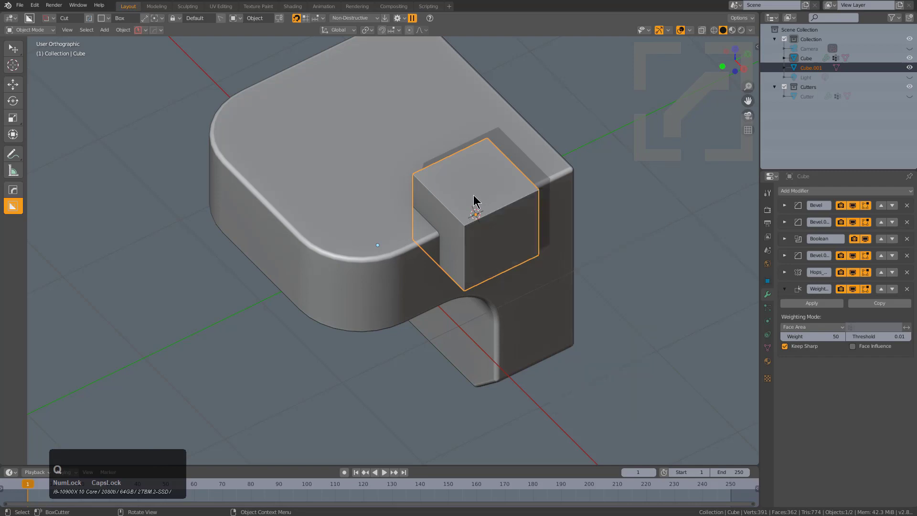
{"action": "left_click", "coordinate": [477, 200]}
{"action": "left_click", "coordinate": [371, 214]}
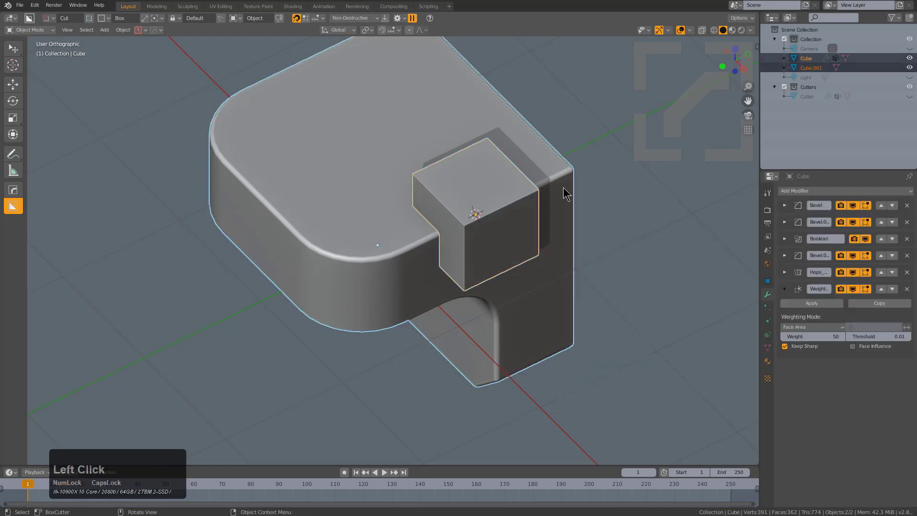
{"action": "key", "text": "q"}
{"action": "left_click", "coordinate": [564, 188]}
Inspect the cut, tick Sort Modifiers in the operator panel, then undo the difference.
{"action": "middle_click", "coordinate": [546, 241]}
{"action": "scroll", "scroll_direction": "up", "scroll_amount": 3}
{"action": "middle_click", "coordinate": [299, 227]}
{"action": "scroll", "scroll_direction": "down", "scroll_amount": 3}
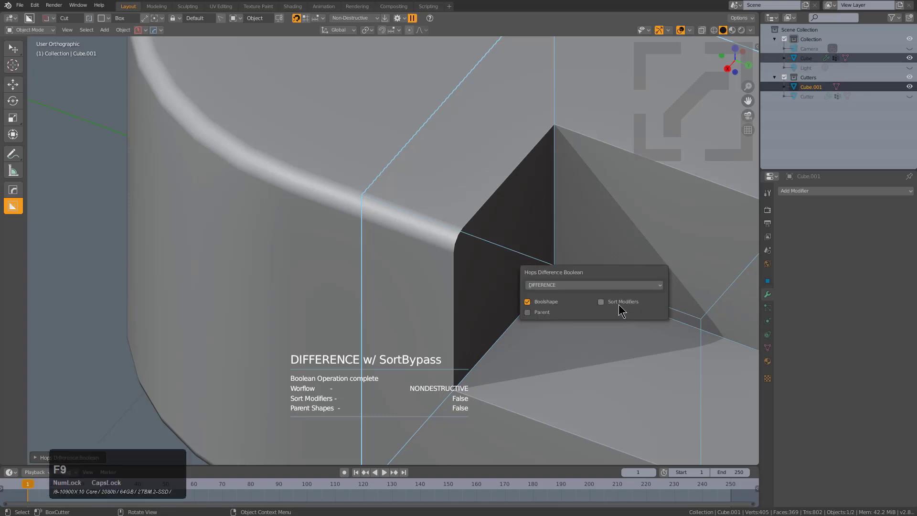
{"action": "key", "text": "F9"}
{"action": "left_click", "coordinate": [621, 305]}
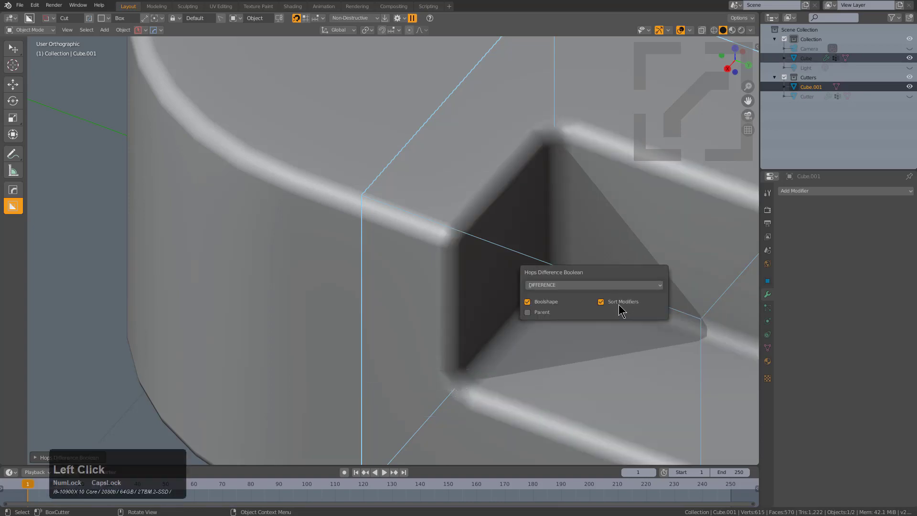
{"action": "left_click", "coordinate": [622, 306]}
{"action": "scroll", "scroll_direction": "down", "scroll_amount": 3}
{"action": "key", "text": "ctrl+z"}
Switch Bool: Bevel Step back on, close the helper and select the small cube.
{"action": "scroll", "scroll_direction": "down", "scroll_amount": 3}
{"action": "middle_click", "coordinate": [480, 240]}
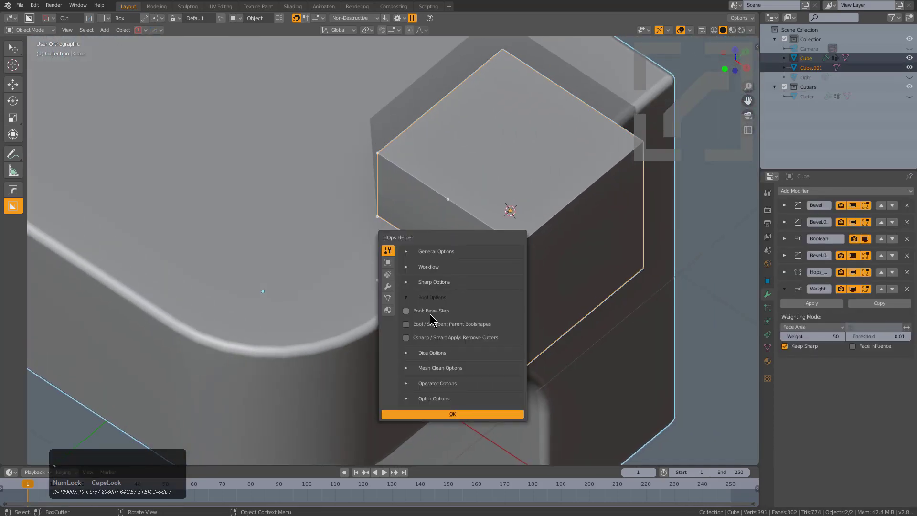
{"action": "left_click", "coordinate": [431, 314]}
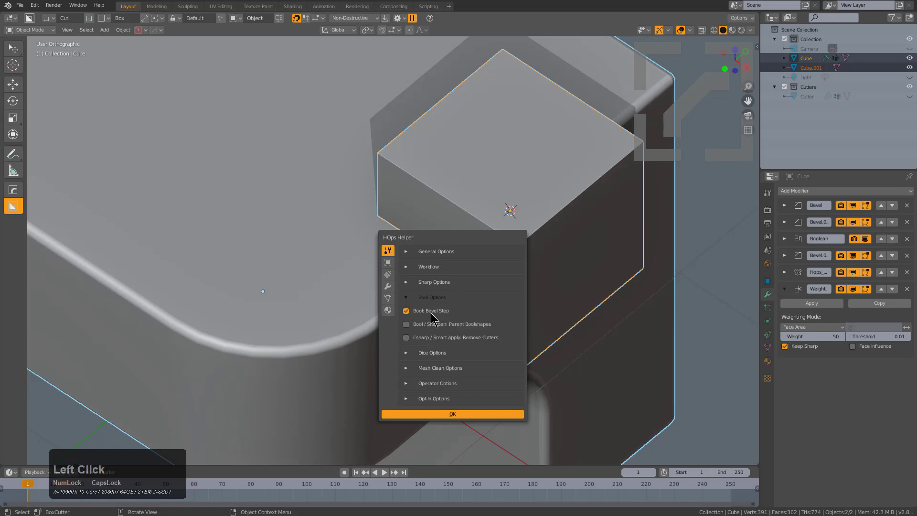
{"action": "scroll", "scroll_direction": "down", "scroll_amount": 3}
{"action": "middle_click", "coordinate": [531, 262]}
{"action": "key", "text": "alt+a"}
{"action": "left_click", "coordinate": [516, 264]}
{"action": "middle_click", "coordinate": [501, 248]}
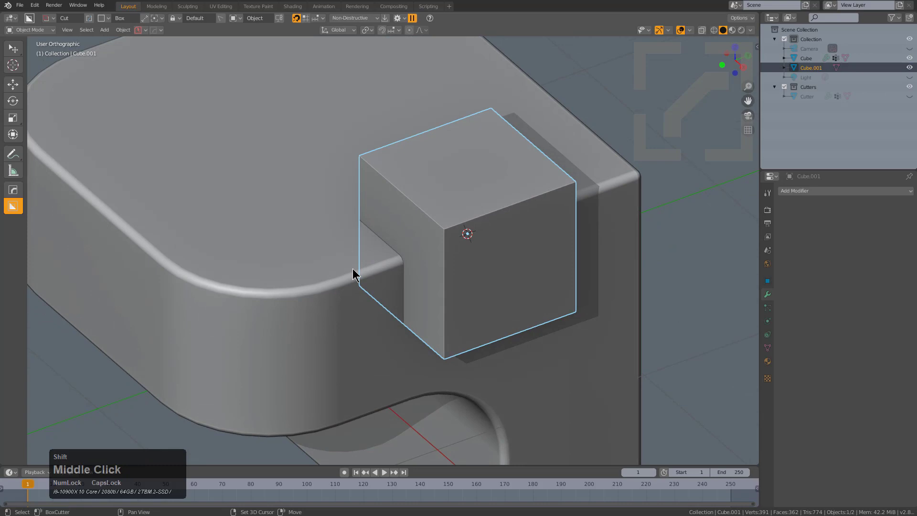
Cut the small cube from the model with HardOps Difference and confirm its 60° half bevel.
{"action": "left_click", "coordinate": [343, 268]}
{"action": "middle_click", "coordinate": [469, 249]}
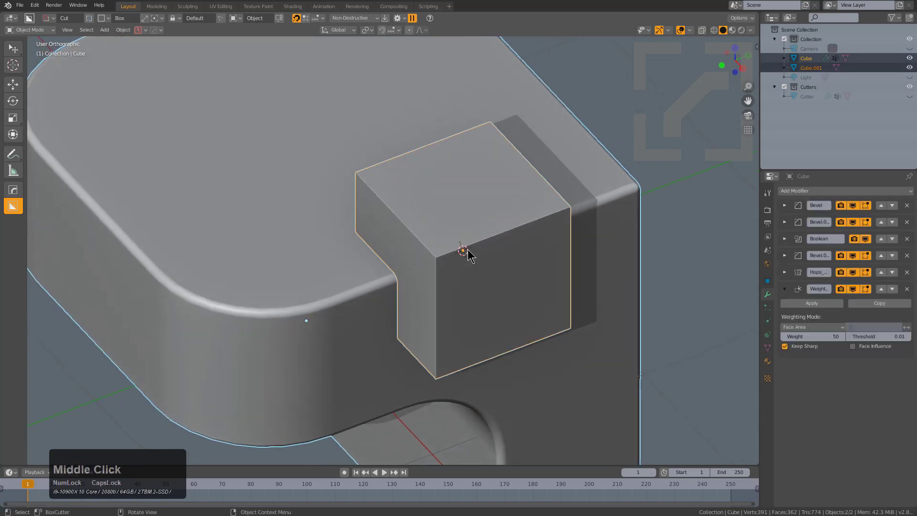
{"action": "key", "text": "q"}
{"action": "left_click", "coordinate": [480, 242]}
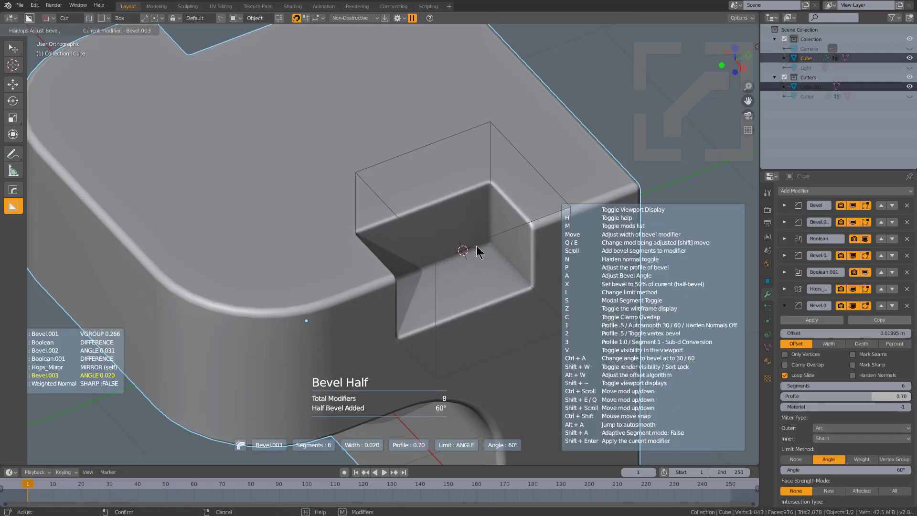
{"action": "left_click", "coordinate": [478, 247]}
{"action": "scroll", "scroll_direction": "down", "scroll_amount": 3}
{"action": "middle_click", "coordinate": [516, 246]}
Place a second cube cutter on the model's top edge.
{"action": "left_click", "coordinate": [442, 248]}
{"action": "key", "text": "shift+d"}
{"action": "key", "text": "x"}
{"action": "key", "text": "y"}
{"action": "left_click", "coordinate": [562, 239]}
{"action": "middle_click", "coordinate": [526, 253]}
{"action": "scroll", "scroll_direction": "up", "scroll_amount": 3}
{"action": "left_click", "coordinate": [416, 231]}
{"action": "middle_click", "coordinate": [490, 243]}
{"action": "scroll", "scroll_direction": "up", "scroll_amount": 3}
{"action": "middle_click", "coordinate": [403, 230]}
Cut the second cube out with Difference and confirm its half bevel, reaching ten modifiers.
{"action": "key", "text": "q"}
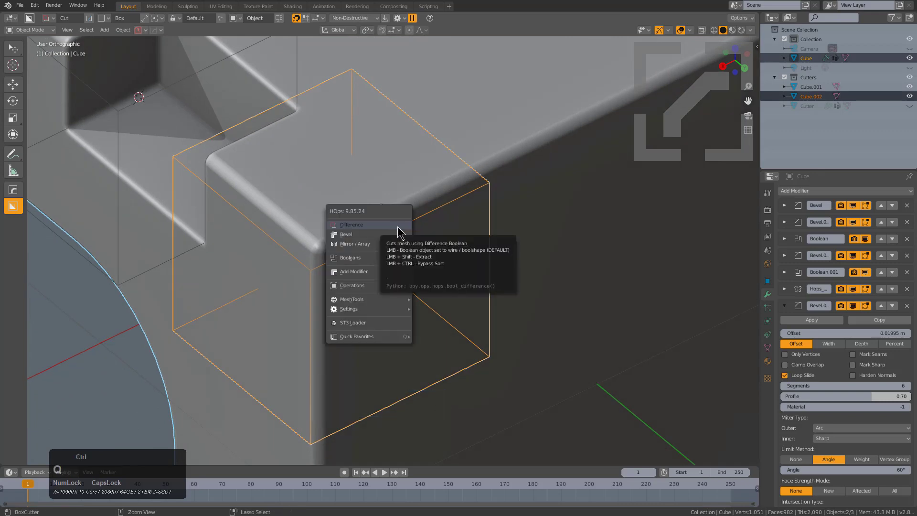
{"action": "left_click", "coordinate": [398, 229]}
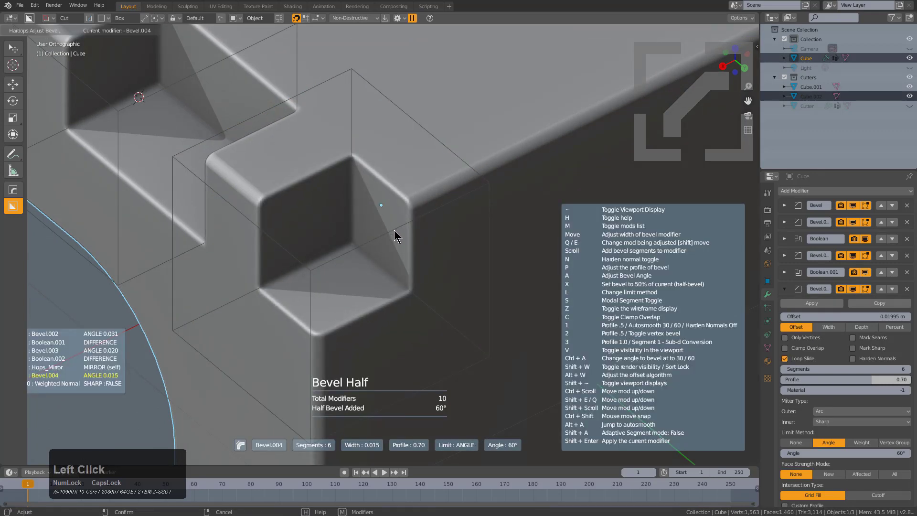
{"action": "scroll", "scroll_direction": "down", "scroll_amount": 3}
{"action": "middle_click", "coordinate": [405, 232]}
{"action": "key", "text": "shift+d"}
{"action": "key", "text": "z"}
{"action": "key", "text": "x"}
{"action": "left_click", "coordinate": [433, 277]}
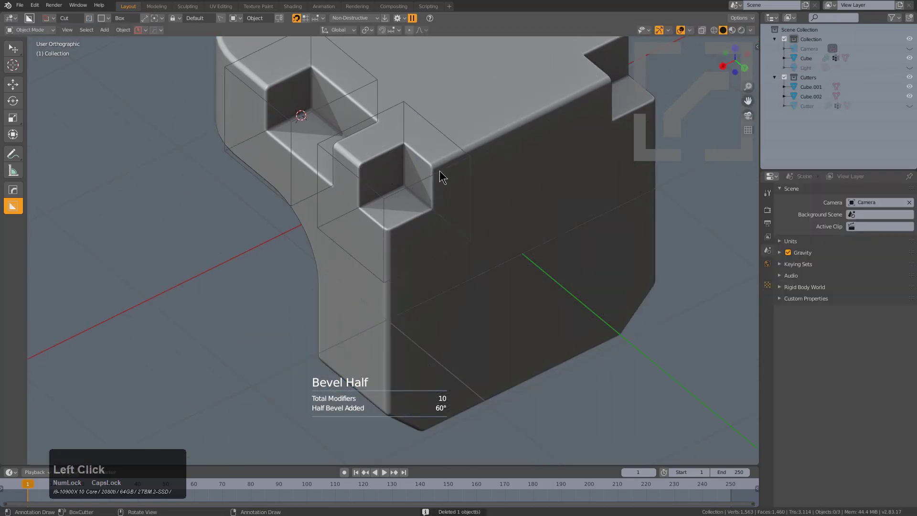
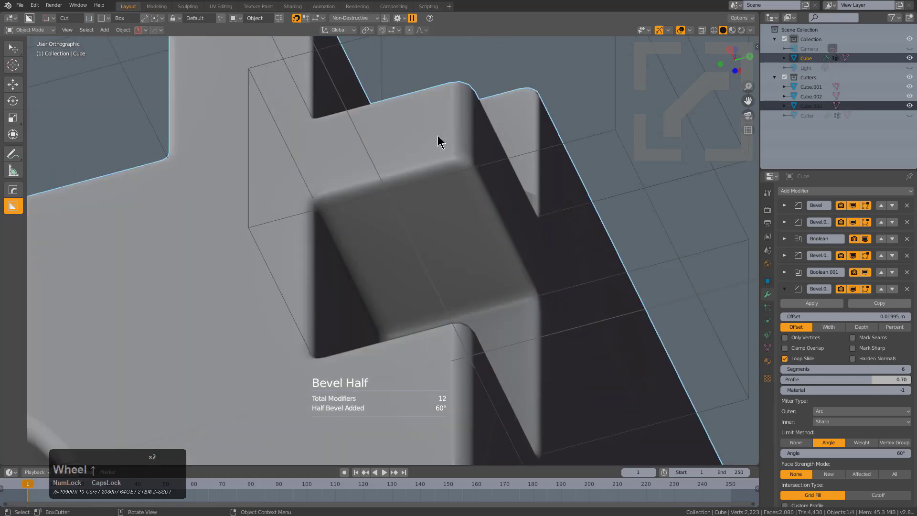
Orbit and zoom around the notches to inspect the stacked bevels.
{"action": "scroll", "scroll_direction": "down", "scroll_amount": 3}
{"action": "middle_click", "coordinate": [446, 160]}
{"action": "scroll", "scroll_direction": "up", "scroll_amount": 3}
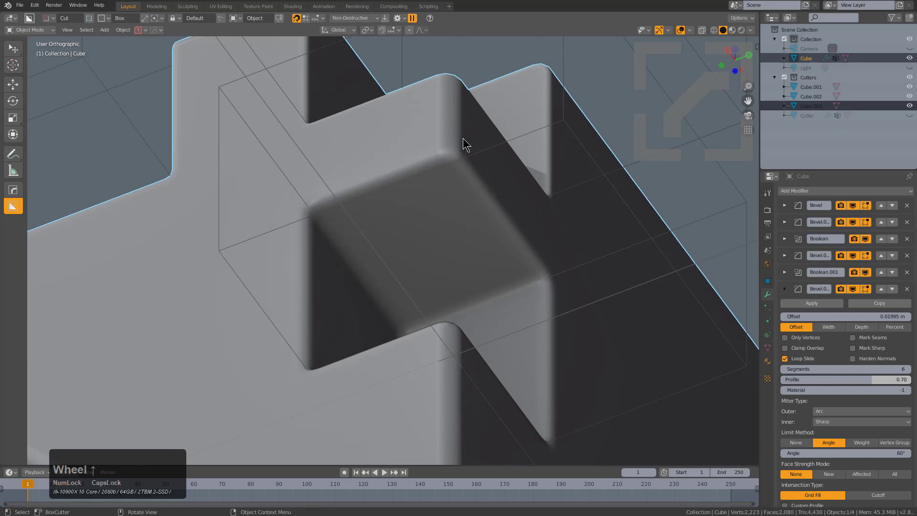
{"action": "scroll", "scroll_direction": "up", "scroll_amount": 3}
Bring up the Bevel Helper and step Bevel.002's width up from 0.031 m.
{"action": "key", "text": "shift+b"}
{"action": "left_click", "coordinate": [501, 144]}
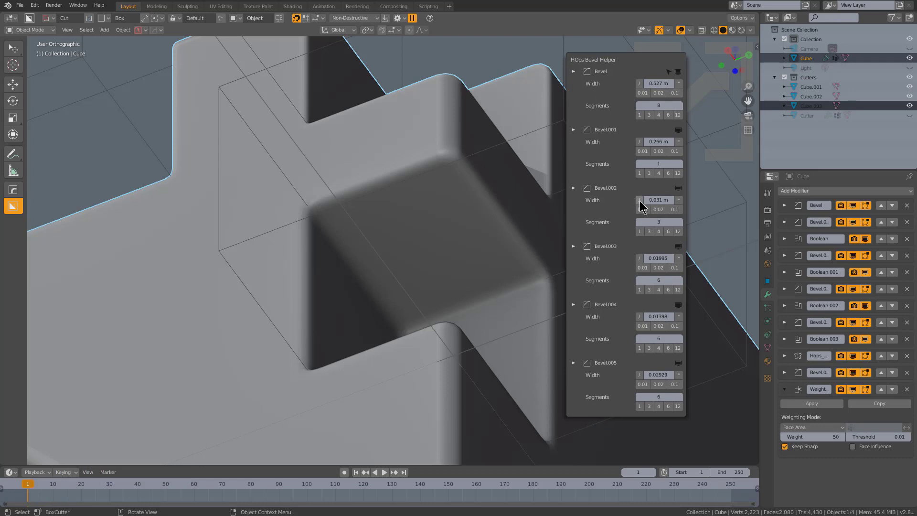
{"action": "left_click", "coordinate": [643, 200]}
{"action": "left_click", "coordinate": [679, 200]}
{"action": "left_click", "coordinate": [679, 200]}
{"action": "left_click", "coordinate": [679, 200]}
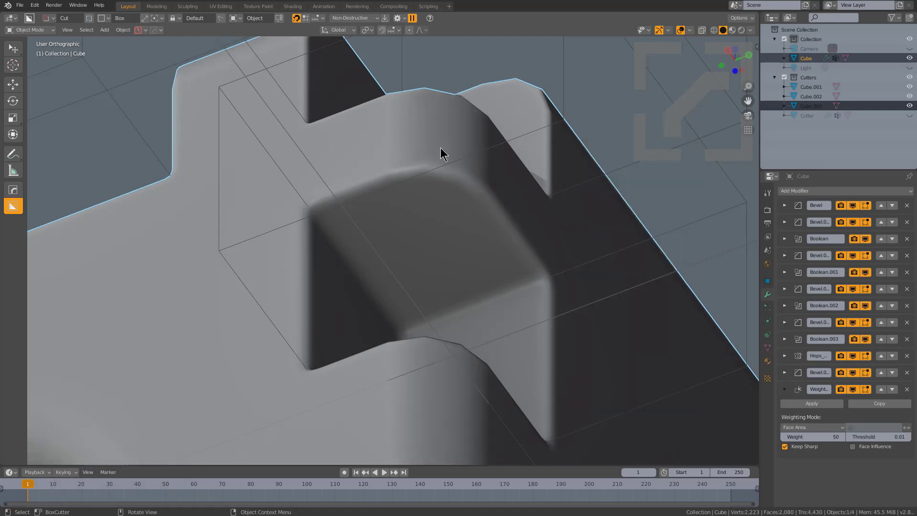
{"action": "middle_click", "coordinate": [565, 158]}
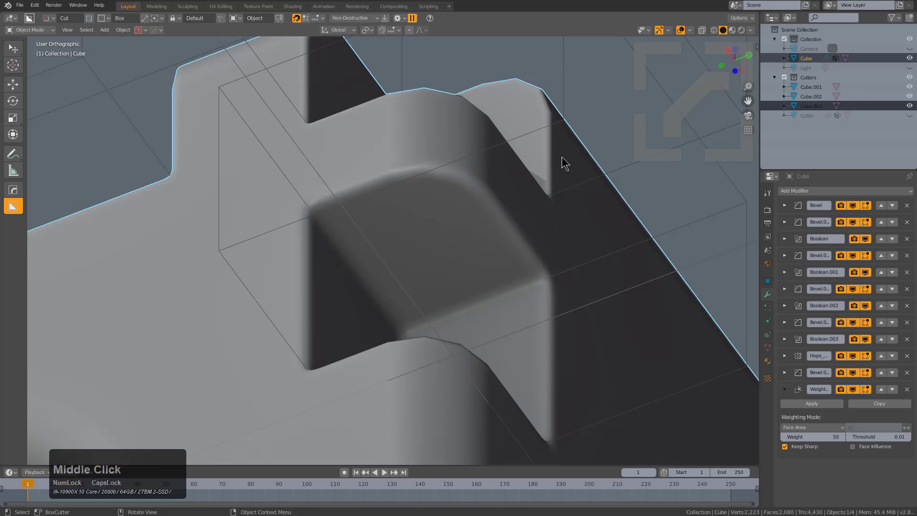
Set Bevel.002 to 0.124 m width with 6, then 12 segments.
{"action": "key", "text": "shift+b"}
{"action": "left_click", "coordinate": [580, 150]}
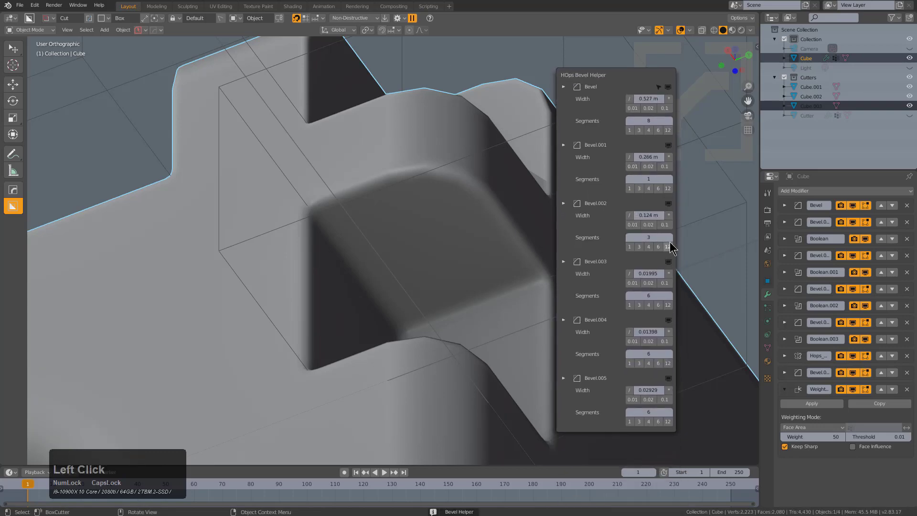
{"action": "left_click", "coordinate": [659, 247]}
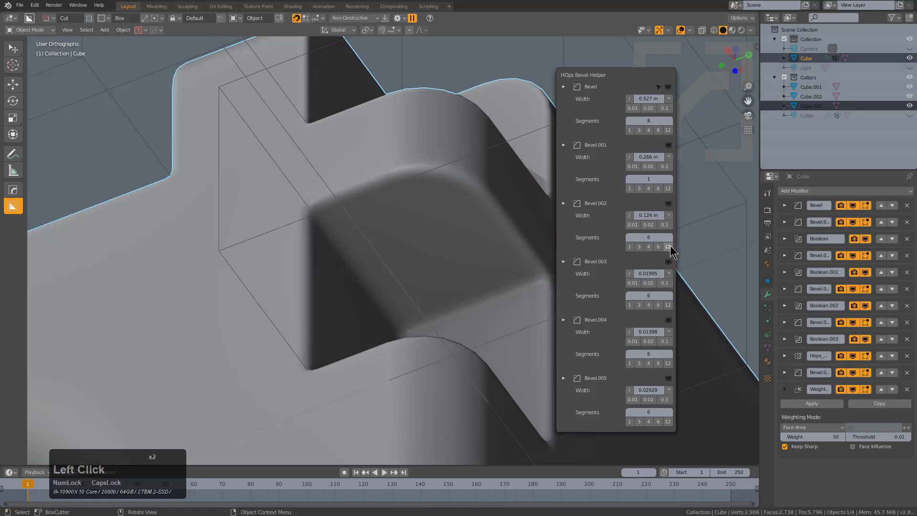
{"action": "left_click", "coordinate": [673, 247]}
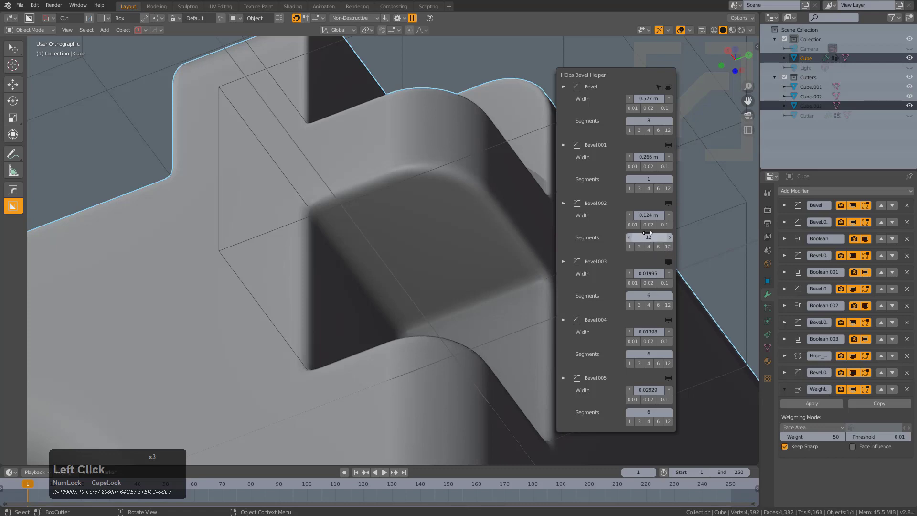
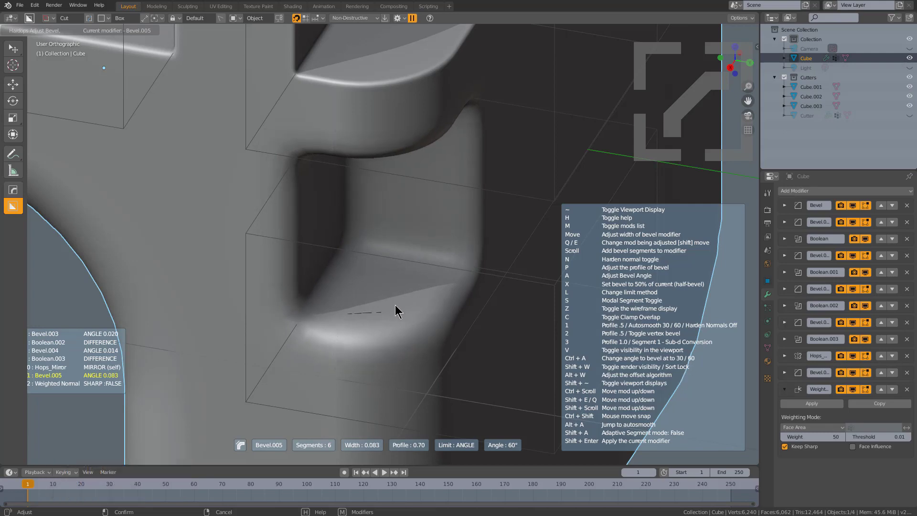
Confirm Bevel.005 at about 0.040 and orbit to check the result.
{"action": "left_click", "coordinate": [414, 315]}
{"action": "scroll", "scroll_direction": "down", "scroll_amount": 3}
{"action": "scroll", "scroll_direction": "up", "scroll_amount": 3}
{"action": "middle_click", "coordinate": [418, 267]}
{"action": "scroll", "scroll_direction": "down", "scroll_amount": 3}
{"action": "middle_click", "coordinate": [431, 316]}
{"action": "scroll", "scroll_direction": "up", "scroll_amount": 3}
{"action": "middle_click", "coordinate": [437, 267]}
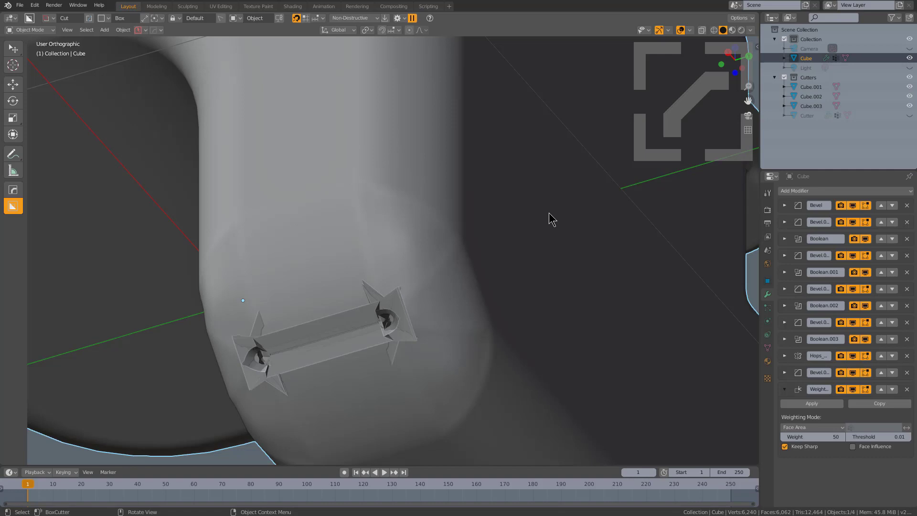
{"action": "scroll", "scroll_direction": "up", "scroll_amount": 3}
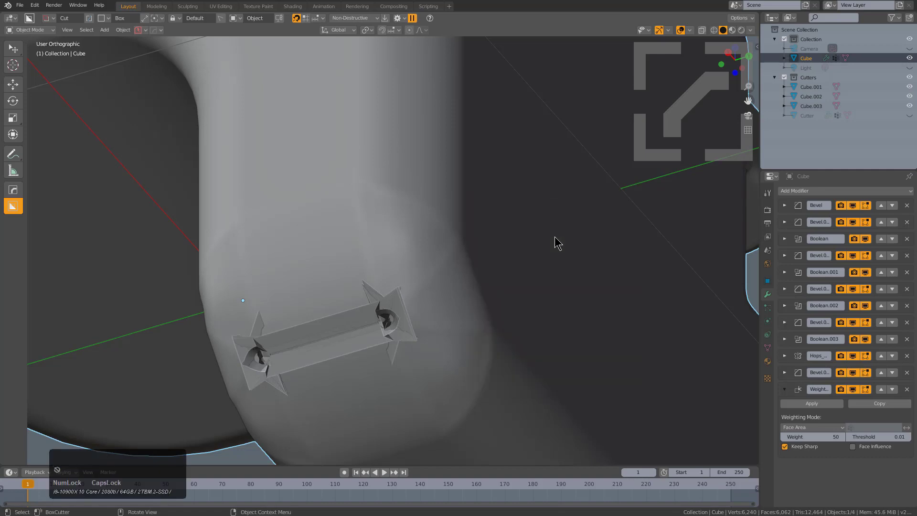
Halve Bevel.002's width to about 0.097 m via the helper's / button.
{"action": "key", "text": "ctrl+b"}
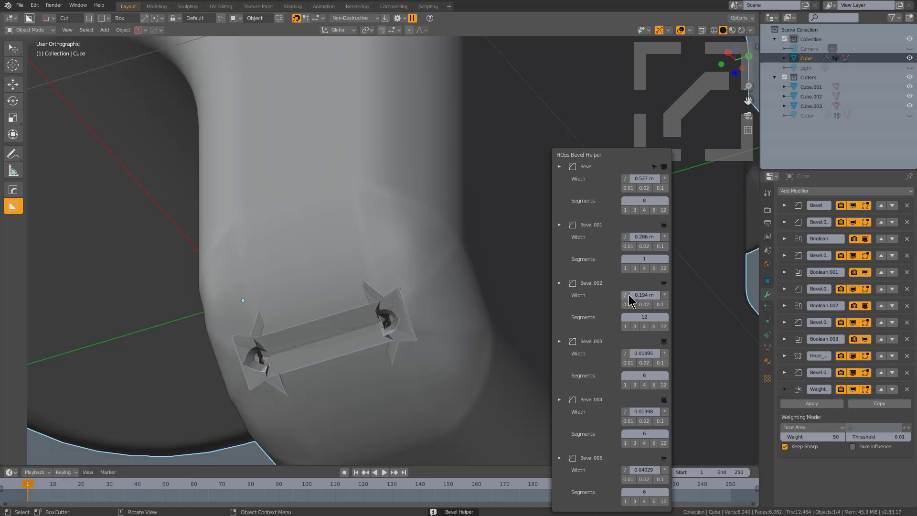
{"action": "left_click", "coordinate": [632, 295]}
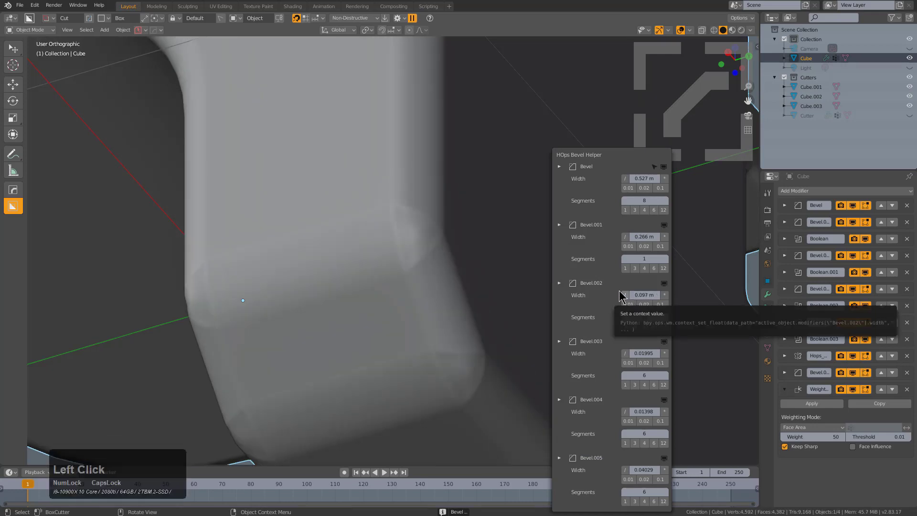
{"action": "scroll", "scroll_direction": "down", "scroll_amount": 3}
{"action": "middle_click", "coordinate": [426, 255]}
{"action": "middle_click", "coordinate": [409, 262]}
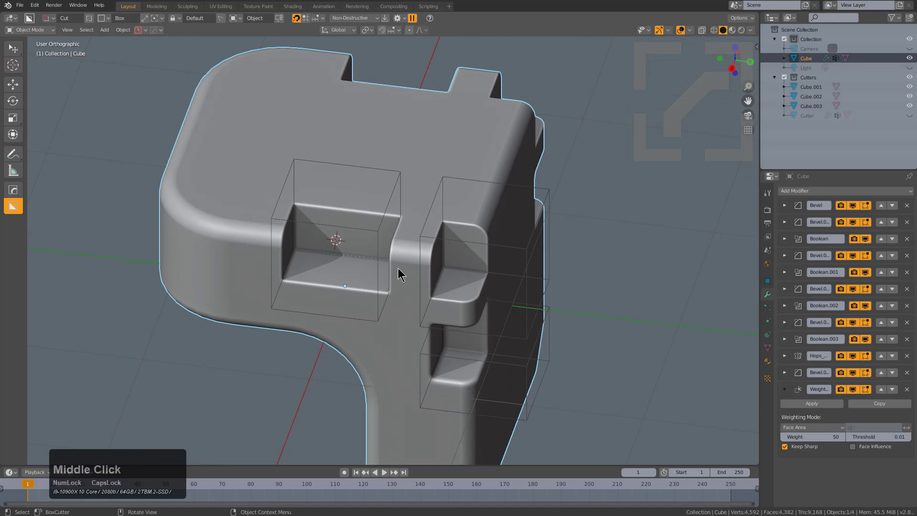
Hide the cutter wireframes with Shift+C and bring up the Add menu on mesh primitives.
{"action": "middle_click", "coordinate": [387, 259]}
{"action": "middle_click", "coordinate": [385, 246]}
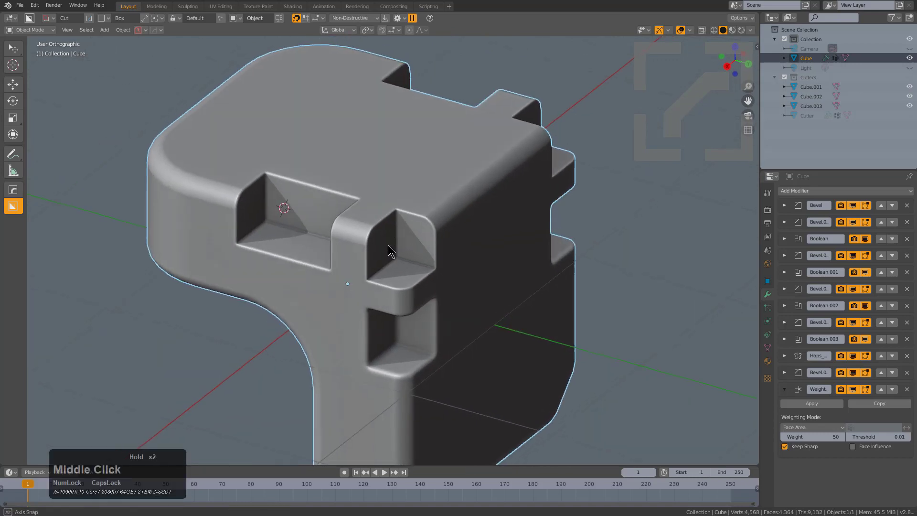
{"action": "middle_click", "coordinate": [391, 241]}
{"action": "scroll", "scroll_direction": "down", "scroll_amount": 3}
{"action": "middle_click", "coordinate": [422, 237]}
{"action": "key", "text": "shift+c"}
{"action": "middle_click", "coordinate": [417, 235]}
{"action": "scroll", "scroll_direction": "down", "scroll_amount": 3}
{"action": "middle_click", "coordinate": [428, 222]}
{"action": "middle_click", "coordinate": [430, 235]}
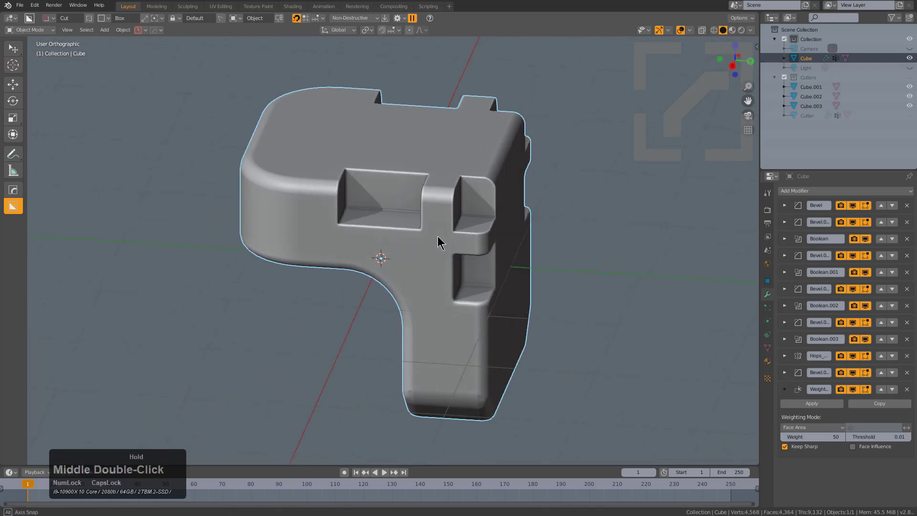
{"action": "key", "text": "shift+a"}
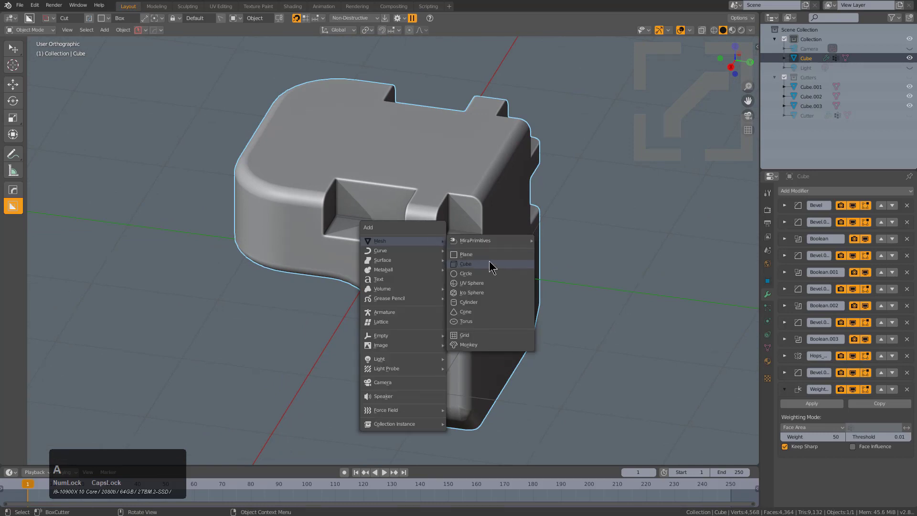
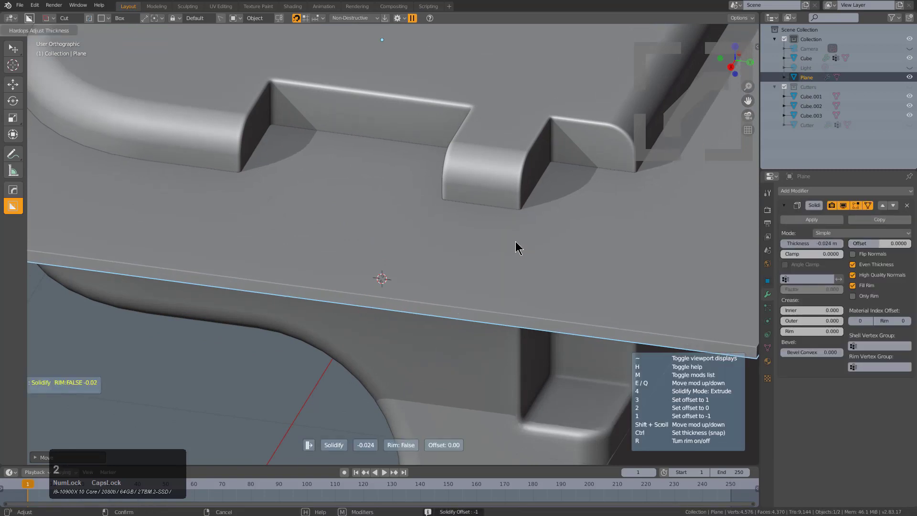
Add a plane as a slice cutter and give the cube a half bevel along the seam.
{"action": "left_click", "coordinate": [513, 242]}
{"action": "middle_click", "coordinate": [503, 185]}
{"action": "scroll", "scroll_direction": "up", "scroll_amount": 3}
{"action": "key", "text": "q"}
{"action": "left_click", "coordinate": [509, 230]}
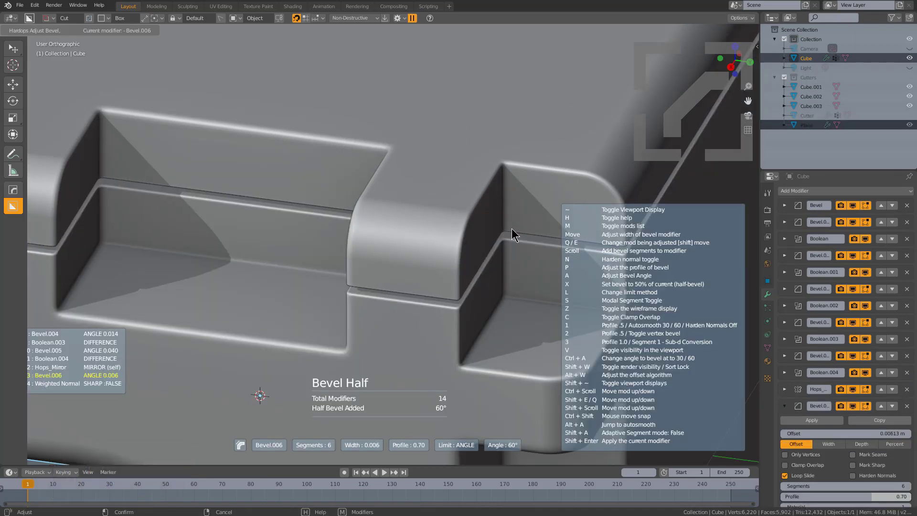
{"action": "left_click", "coordinate": [514, 230]}
{"action": "scroll", "scroll_direction": "down", "scroll_amount": 3}
{"action": "middle_click", "coordinate": [485, 242]}
{"action": "scroll", "scroll_direction": "up", "scroll_amount": 3}
Solidify the plane down to about 0.0055 m thick and check it from the side views.
{"action": "left_click", "coordinate": [366, 207]}
{"action": "key", "text": "q"}
{"action": "left_click", "coordinate": [355, 222]}
{"action": "scroll", "scroll_direction": "down", "scroll_amount": 3}
{"action": "left_click", "coordinate": [354, 222]}
{"action": "scroll", "scroll_direction": "up", "scroll_amount": 3}
{"action": "key", "text": "q"}
{"action": "left_click", "coordinate": [435, 221]}
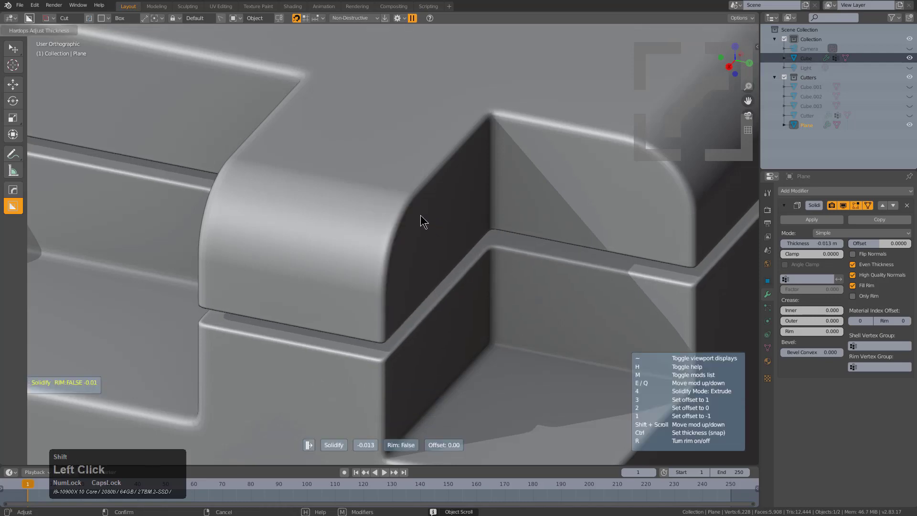
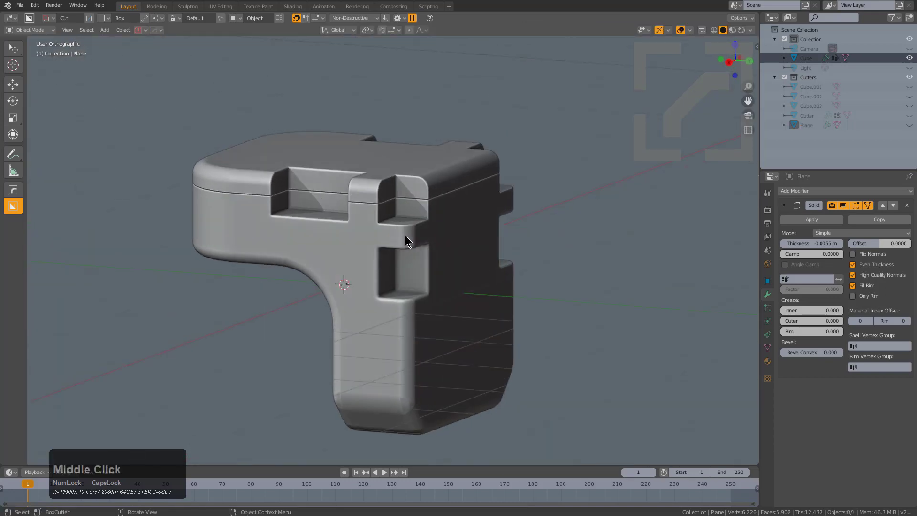
{"action": "key", "text": "KP_1"}
{"action": "key", "text": "KP_3"}
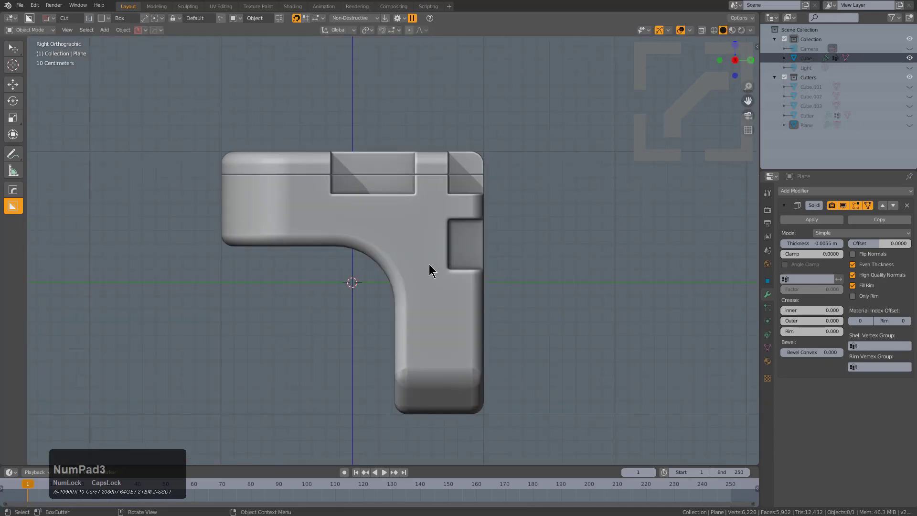
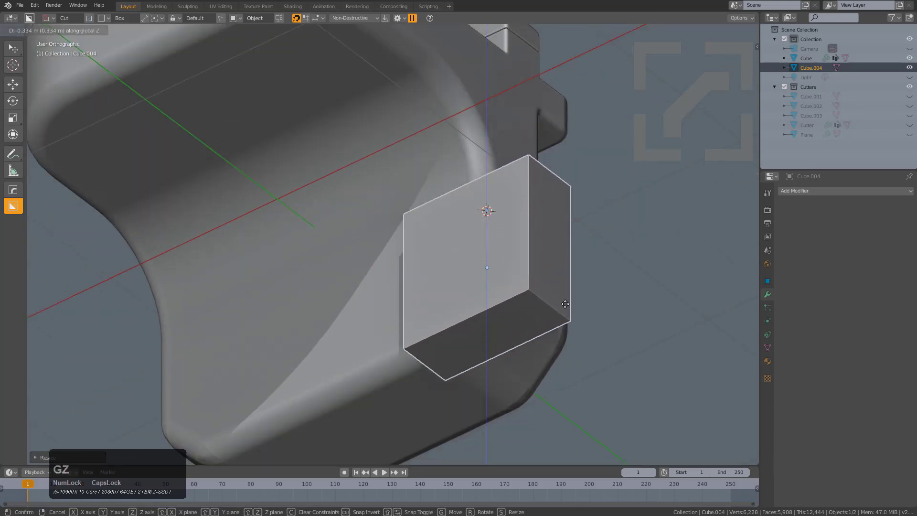
Place the new cube and slide it along X beside the model's lower side.
{"action": "left_click", "coordinate": [568, 308]}
{"action": "middle_click", "coordinate": [537, 267]}
{"action": "key", "text": "g"}
{"action": "key", "text": "y"}
{"action": "key", "text": "y"}
{"action": "key", "text": "u"}
{"action": "key", "text": "y"}
{"action": "key", "text": "x"}
{"action": "left_click", "coordinate": [524, 291]}
{"action": "middle_click", "coordinate": [545, 296]}
{"action": "middle_click", "coordinate": [534, 278]}
{"action": "scroll", "scroll_direction": "up", "scroll_amount": 3}
{"action": "middle_click", "coordinate": [438, 243]}
Round one edge of Cube.004 with a vertex-group bevel of 0.194 width.
{"action": "key", "text": "2"}
{"action": "left_click", "coordinate": [460, 224]}
{"action": "middle_click", "coordinate": [485, 240]}
{"action": "key", "text": "q"}
{"action": "left_click", "coordinate": [472, 241]}
{"action": "scroll", "scroll_direction": "up", "scroll_amount": 3}
{"action": "key", "text": "1"}
{"action": "left_click", "coordinate": [234, 232]}
{"action": "scroll", "scroll_direction": "down", "scroll_amount": 3}
{"action": "key", "text": "ctrl+a"}
{"action": "left_click", "coordinate": [418, 284]}
{"action": "middle_click", "coordinate": [519, 276]}
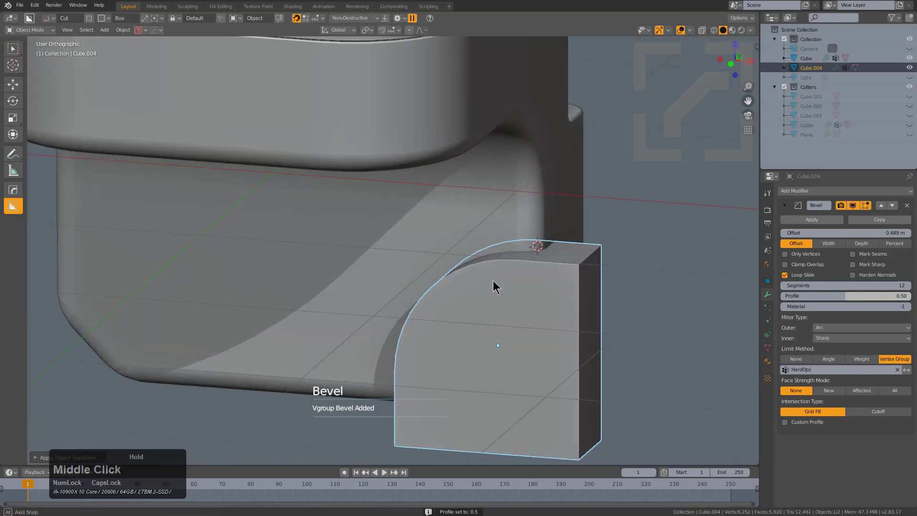
{"action": "key", "text": "q"}
{"action": "left_click", "coordinate": [471, 293]}
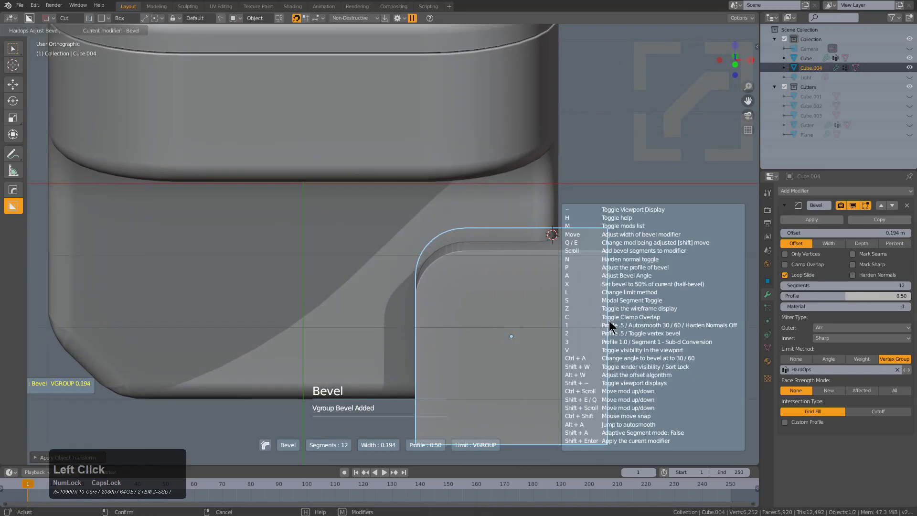
{"action": "left_click", "coordinate": [608, 322]}
Boolean-difference the rounded cube from the model with a half bevel on the rim.
{"action": "middle_click", "coordinate": [548, 303]}
{"action": "left_click", "coordinate": [454, 273]}
{"action": "key", "text": "q"}
{"action": "left_click", "coordinate": [454, 263]}
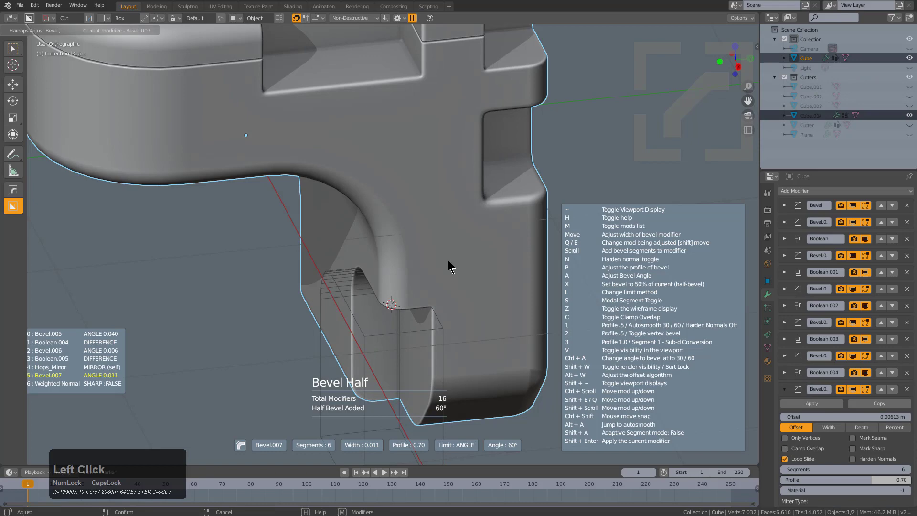
{"action": "left_click", "coordinate": [446, 330]}
Move the rounded cutter along X to set the slot depth, hide it and inspect the cut.
{"action": "key", "text": "g"}
{"action": "type", "text": "gxy"}
{"action": "left_click", "coordinate": [430, 325]}
{"action": "middle_click", "coordinate": [446, 309]}
{"action": "scroll", "scroll_direction": "up", "scroll_amount": 3}
{"action": "key", "text": "g"}
{"action": "key", "text": "x"}
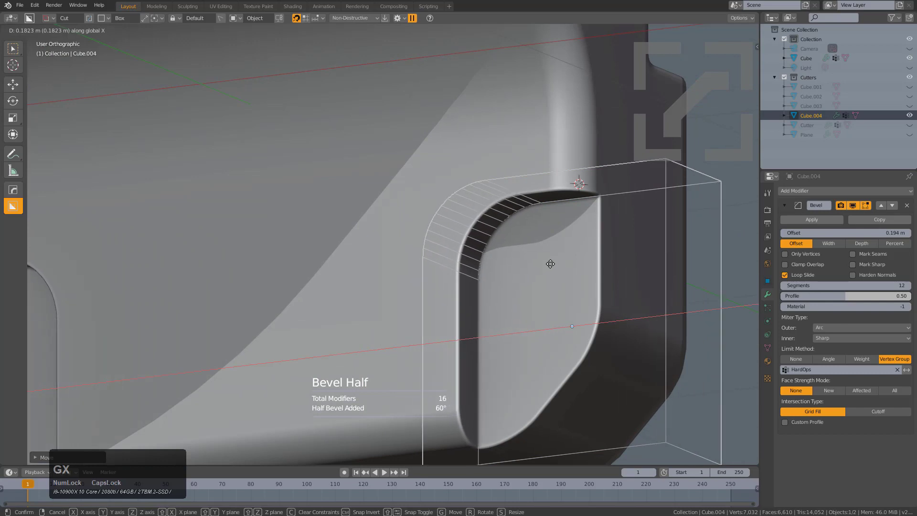
{"action": "left_click", "coordinate": [548, 258]}
{"action": "key", "text": "h"}
{"action": "scroll", "scroll_direction": "down", "scroll_amount": 3}
{"action": "middle_click", "coordinate": [485, 262]}
{"action": "scroll", "scroll_direction": "down", "scroll_amount": 3}
{"action": "middle_click", "coordinate": [442, 302]}
{"action": "scroll", "scroll_direction": "down", "scroll_amount": 3}
{"action": "middle_click", "coordinate": [384, 287]}
{"action": "scroll", "scroll_direction": "up", "scroll_amount": 3}
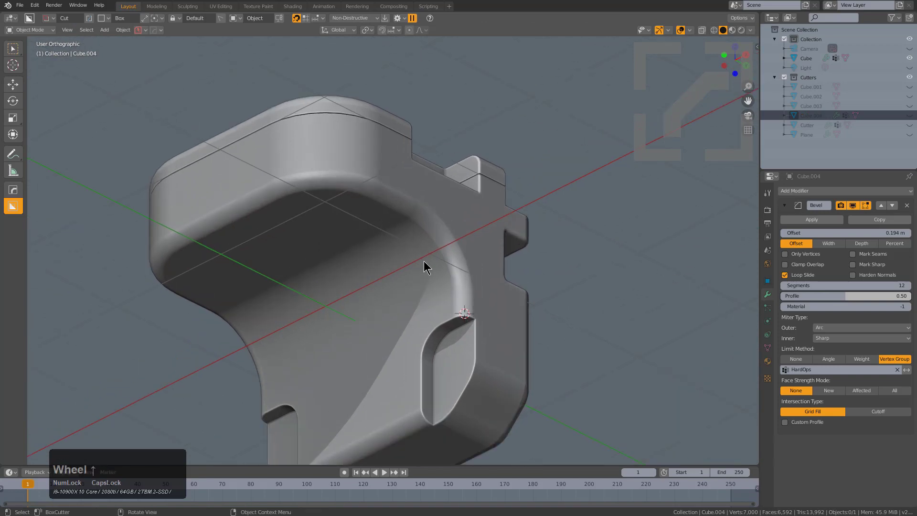
Adjust the rounded cutter through the HardOps Q menu and line up a side view.
{"action": "middle_click", "coordinate": [420, 252]}
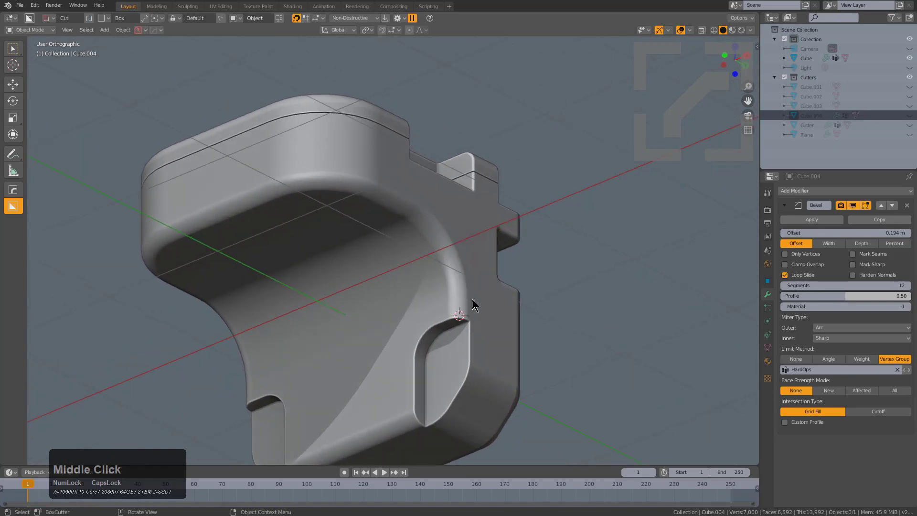
{"action": "key", "text": "q"}
{"action": "left_click", "coordinate": [427, 283]}
{"action": "key", "text": "q"}
{"action": "left_click", "coordinate": [417, 298]}
{"action": "left_click", "coordinate": [417, 299]}
{"action": "scroll", "scroll_direction": "down", "scroll_amount": 3}
{"action": "scroll", "scroll_direction": "up", "scroll_amount": 3}
{"action": "left_click", "coordinate": [417, 299]}
{"action": "key", "text": "KP_1"}
{"action": "key", "text": "KP_3"}
Duplicate Cube.004, rotate it 90 degrees and drop it under the model.
{"action": "key", "text": "shift+d"}
{"action": "left_click", "coordinate": [302, 234]}
{"action": "key", "text": "r"}
{"action": "key", "text": "KP_9"}
{"action": "key", "text": "KP_0"}
{"action": "key", "text": "KP_Enter"}
{"action": "key", "text": "g"}
{"action": "left_click", "coordinate": [221, 301]}
Slide the duplicate along X so it cuts a second rounded pocket.
{"action": "middle_click", "coordinate": [249, 306]}
{"action": "scroll", "scroll_direction": "up", "scroll_amount": 3}
{"action": "key", "text": "g"}
{"action": "key", "text": "x"}
{"action": "left_click", "coordinate": [444, 277]}
{"action": "middle_click", "coordinate": [449, 279]}
{"action": "left_click", "coordinate": [423, 279]}
Subtract the copied cutter from the model, leaving a new pocket.
{"action": "key", "text": "q"}
{"action": "left_click", "coordinate": [495, 260]}
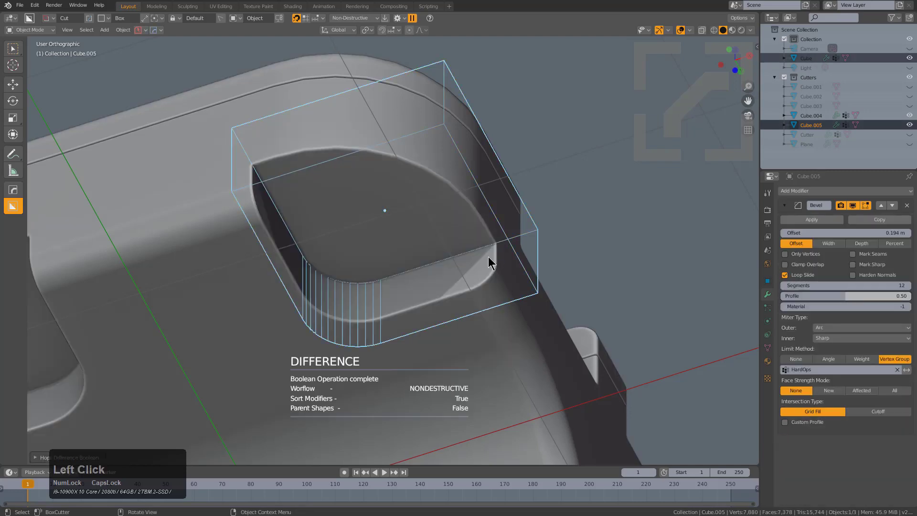
{"action": "middle_click", "coordinate": [384, 207]}
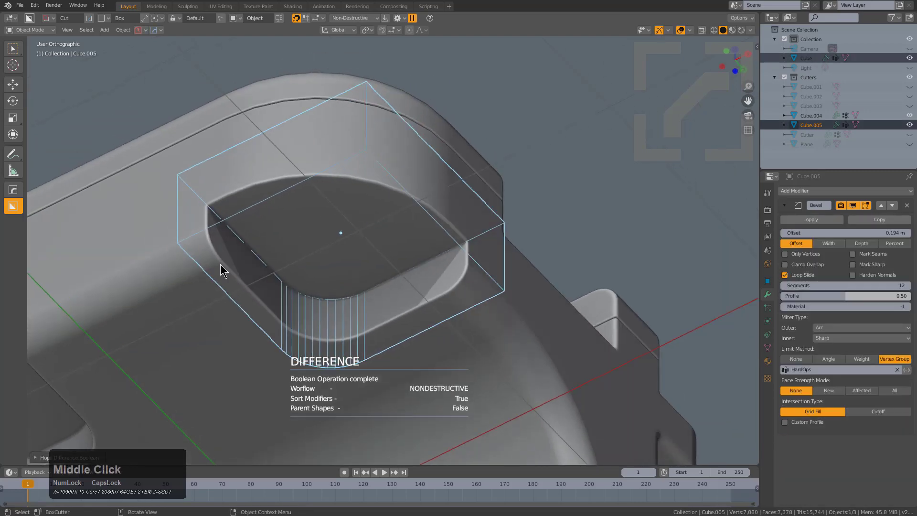
{"action": "middle_click", "coordinate": [313, 284]}
{"action": "scroll", "scroll_direction": "down", "scroll_amount": 3}
{"action": "middle_click", "coordinate": [473, 269]}
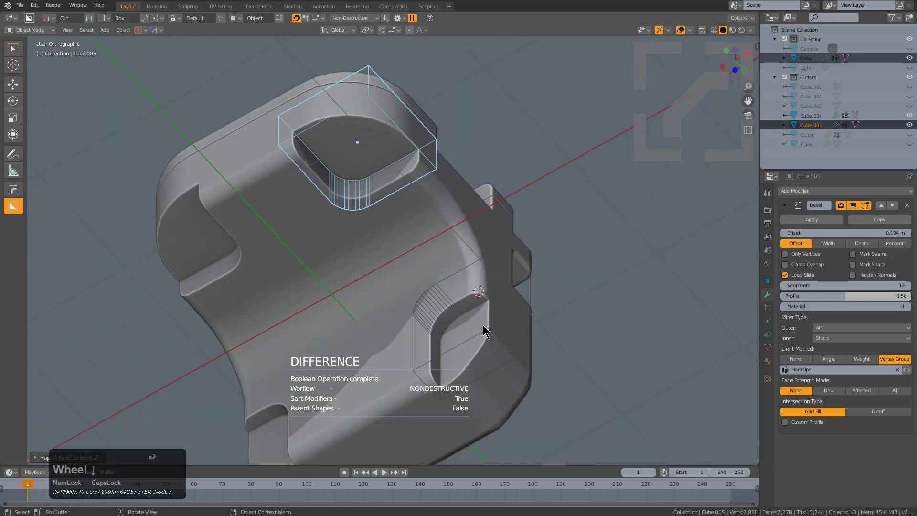
{"action": "middle_click", "coordinate": [470, 283]}
{"action": "scroll", "scroll_direction": "up", "scroll_amount": 3}
Widen the main cube's newest bevel to about 0.021 with six segments, profile 0.70.
{"action": "left_click", "coordinate": [650, 336]}
{"action": "scroll", "scroll_direction": "down", "scroll_amount": 3}
{"action": "middle_click", "coordinate": [603, 305]}
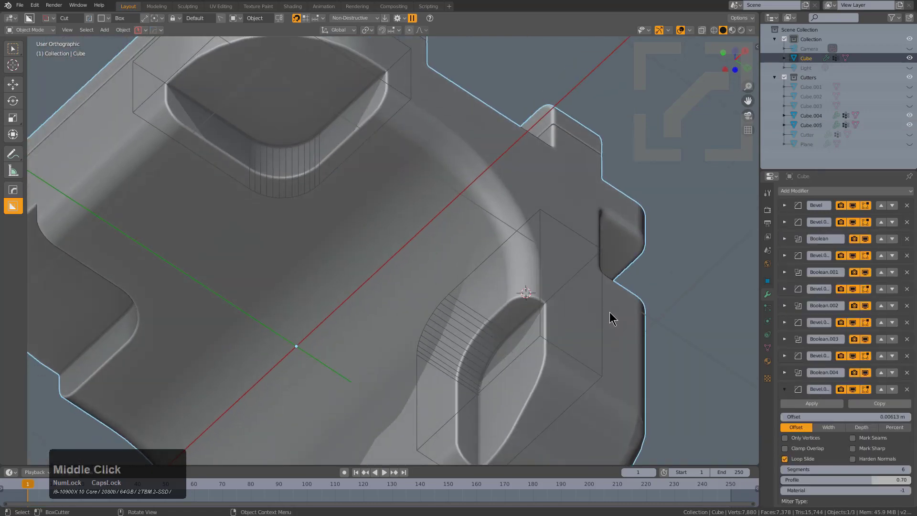
{"action": "key", "text": "q"}
{"action": "left_click", "coordinate": [609, 319]}
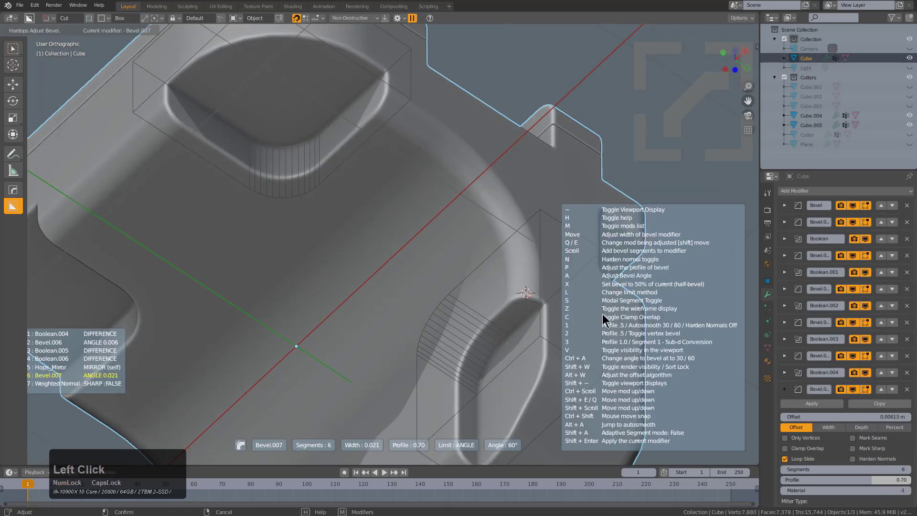
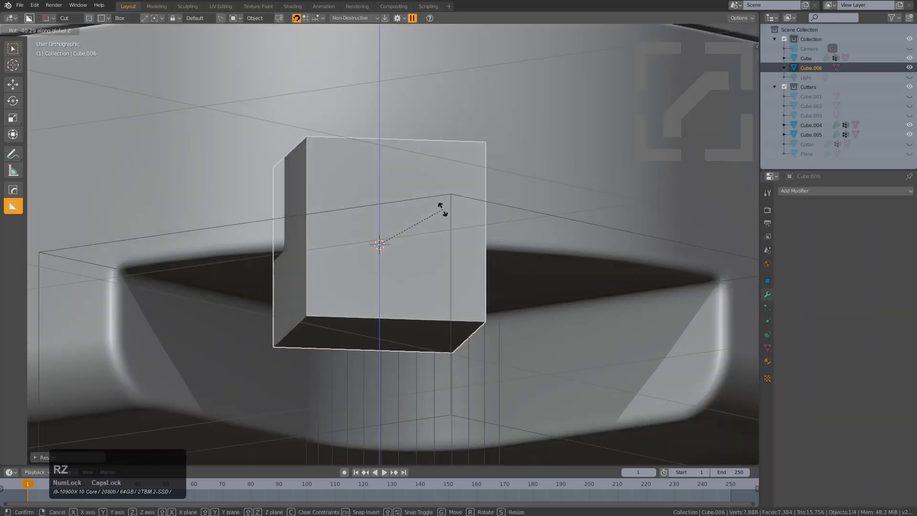
Cut the rotated box out of the cube as a Difference notch with a half bevel.
{"action": "left_click", "coordinate": [438, 207]}
{"action": "middle_click", "coordinate": [439, 206]}
{"action": "scroll", "scroll_direction": "down", "scroll_amount": 3}
{"action": "left_click", "coordinate": [265, 233]}
{"action": "middle_click", "coordinate": [389, 246]}
{"action": "key", "text": "q"}
{"action": "left_click", "coordinate": [358, 232]}
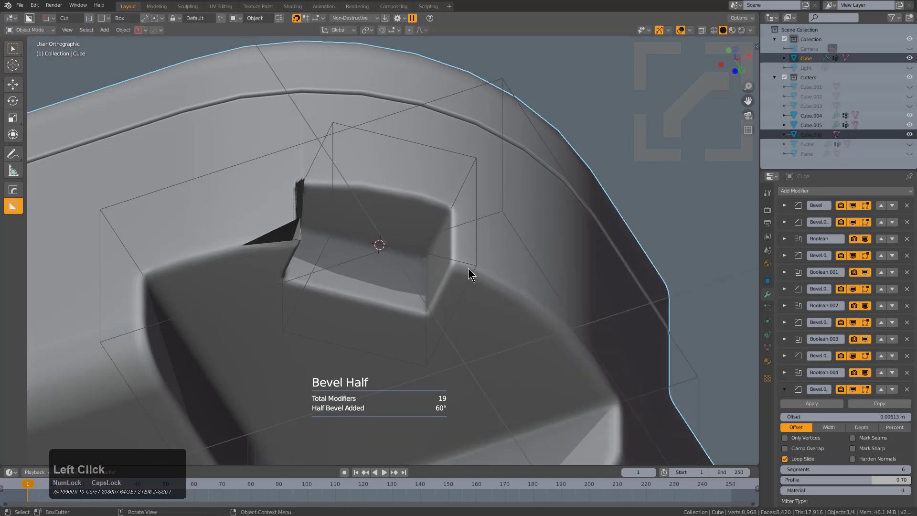
Move the notch cutter along Z while viewing the model from below.
{"action": "left_click", "coordinate": [477, 267]}
{"action": "key", "text": "ctrl+KP_7"}
{"action": "key", "text": "g"}
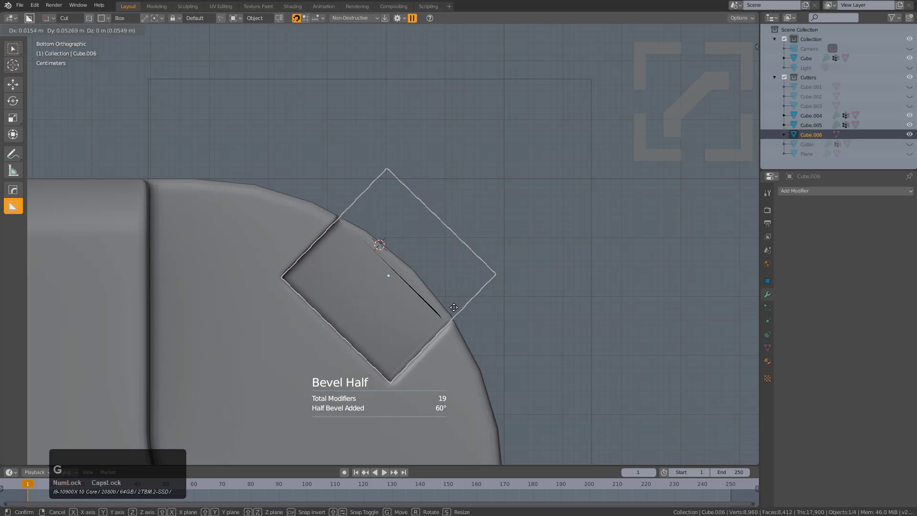
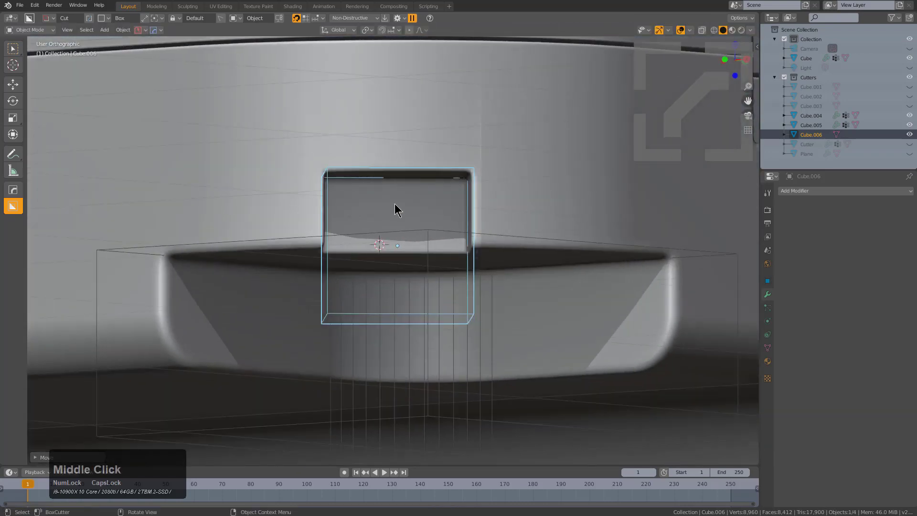
{"action": "scroll", "scroll_direction": "down", "scroll_amount": 3}
{"action": "middle_click", "coordinate": [442, 202]}
{"action": "scroll", "scroll_direction": "down", "scroll_amount": 3}
{"action": "scroll", "scroll_direction": "down", "scroll_amount": 3}
{"action": "key", "text": "h"}
{"action": "middle_click", "coordinate": [417, 255]}
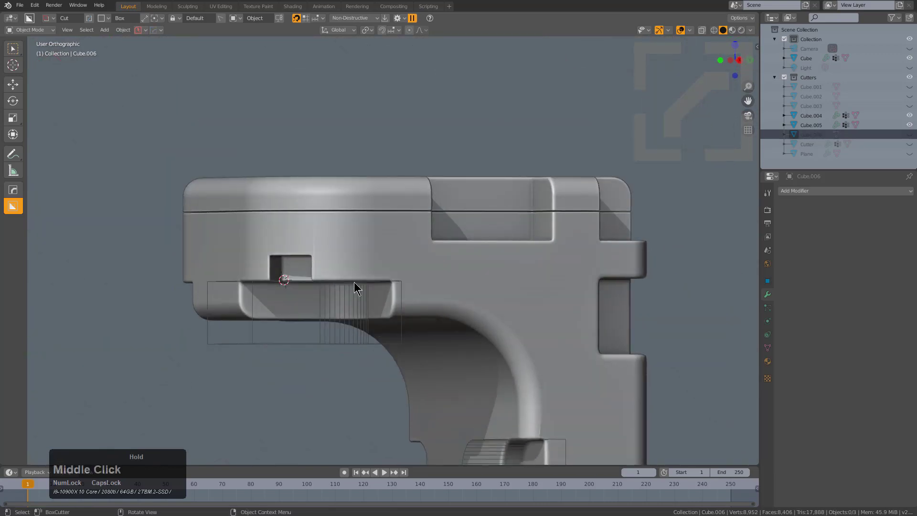
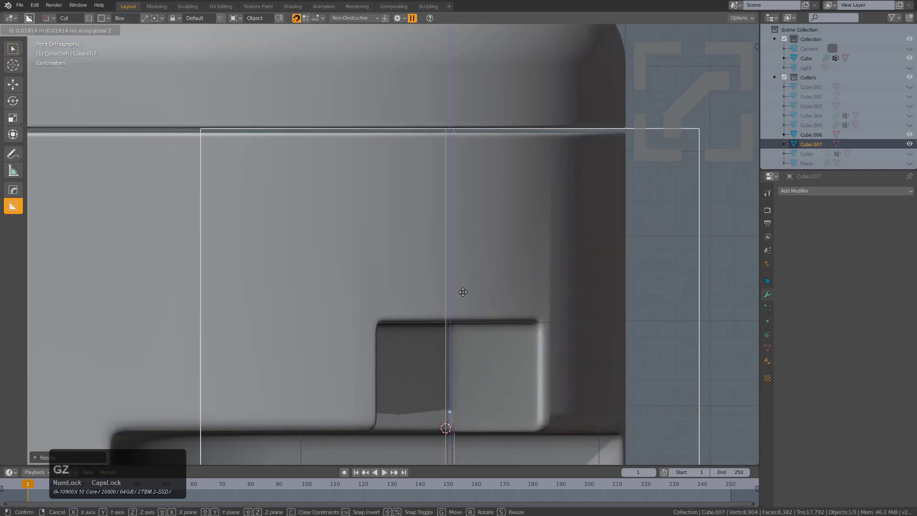
Slash the model apart with the second cutter via Booleans > Slash.
{"action": "left_click", "coordinate": [466, 292]}
{"action": "scroll", "scroll_direction": "down", "scroll_amount": 3}
{"action": "middle_click", "coordinate": [491, 293]}
{"action": "left_click", "coordinate": [489, 259]}
{"action": "key", "text": "q"}
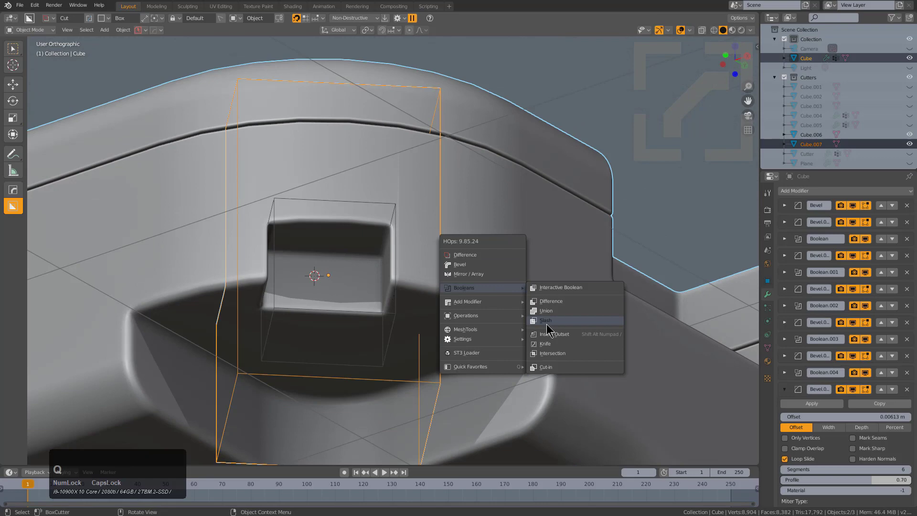
{"action": "left_click", "coordinate": [551, 324]}
Select the split-off rim piece and bring up HardOps operations to bevel it.
{"action": "key", "text": "h"}
{"action": "scroll", "scroll_direction": "down", "scroll_amount": 3}
{"action": "middle_click", "coordinate": [463, 244]}
{"action": "left_click", "coordinate": [368, 263]}
{"action": "scroll", "scroll_direction": "up", "scroll_amount": 3}
{"action": "key", "text": "q"}
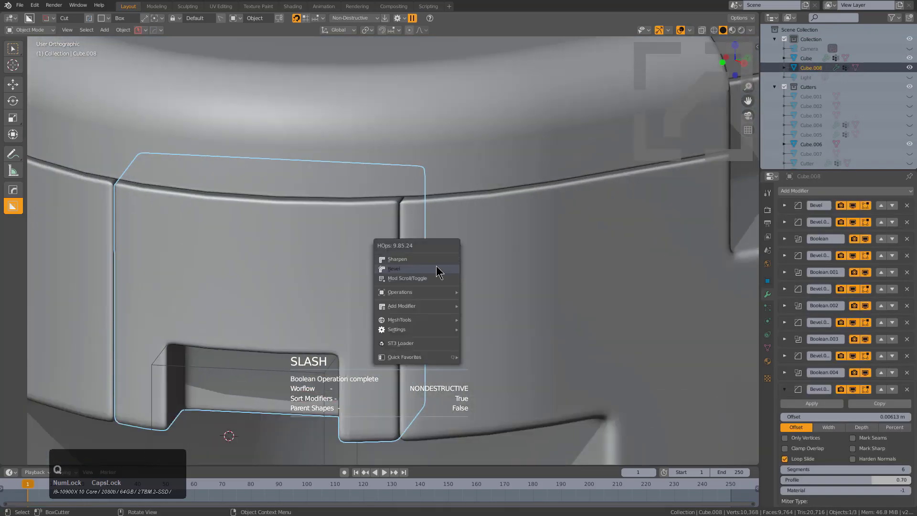
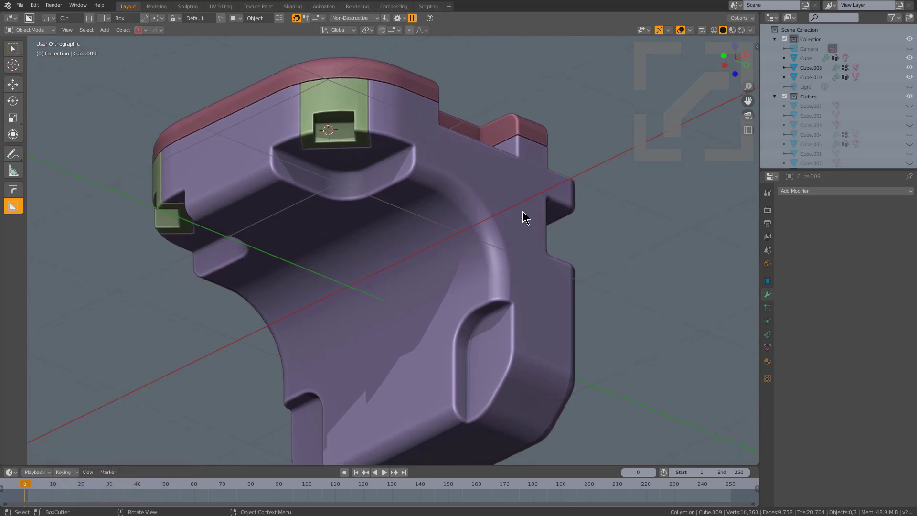
Start a new General scene with Ctrl+N, discarding the unsaved hard-surface model.
{"action": "middle_click", "coordinate": [553, 229]}
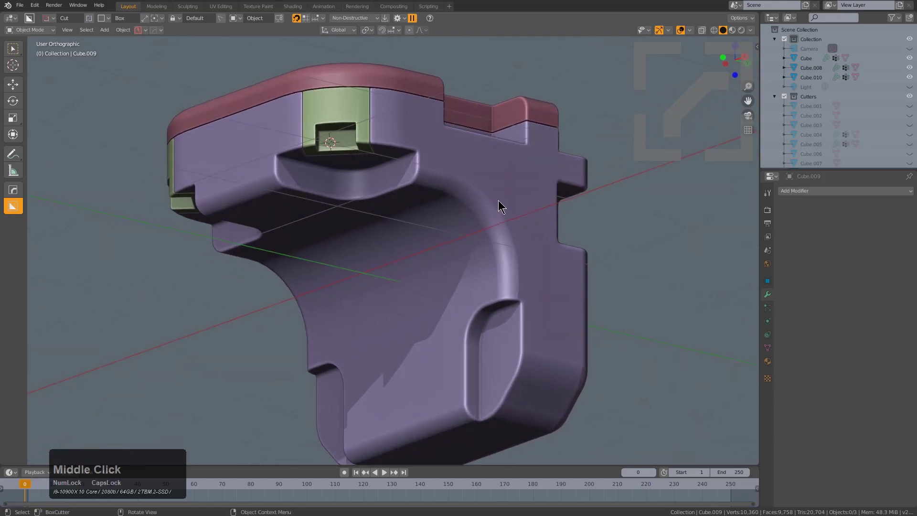
{"action": "key", "text": "ctrl+n"}
{"action": "key", "text": "Return"}
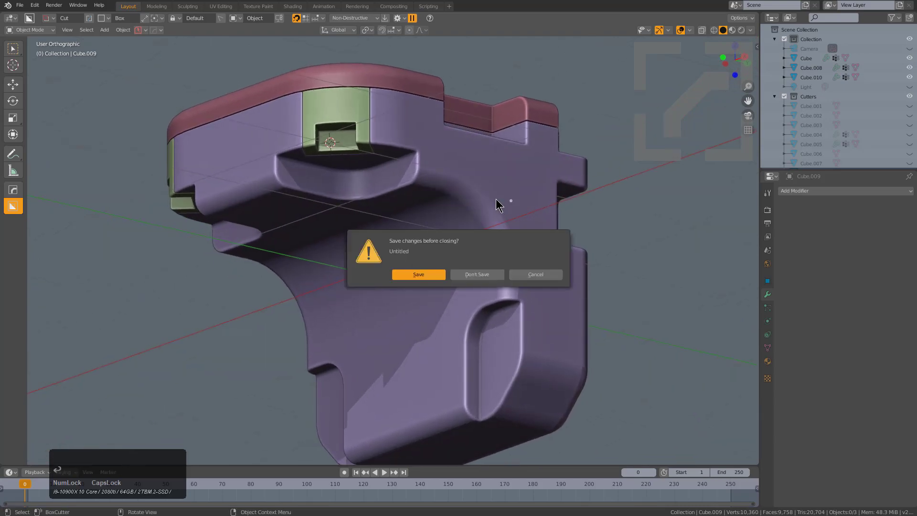
{"action": "left_click", "coordinate": [486, 274]}
{"action": "middle_click", "coordinate": [454, 248]}
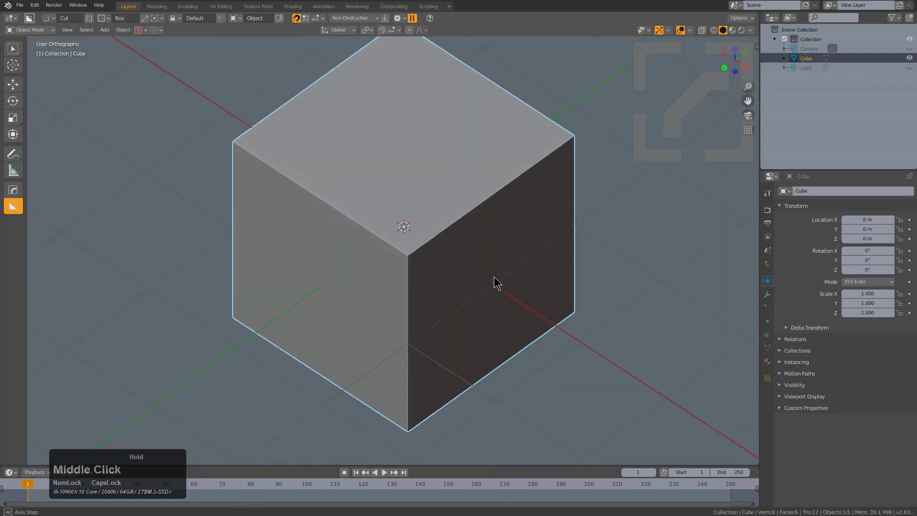
Round the default cube with a HardOps bevel, then add a Step bevel at half width.
{"action": "key", "text": "q"}
{"action": "left_click", "coordinate": [505, 273]}
{"action": "scroll", "scroll_direction": "up", "scroll_amount": 3}
{"action": "left_click", "coordinate": [337, 251]}
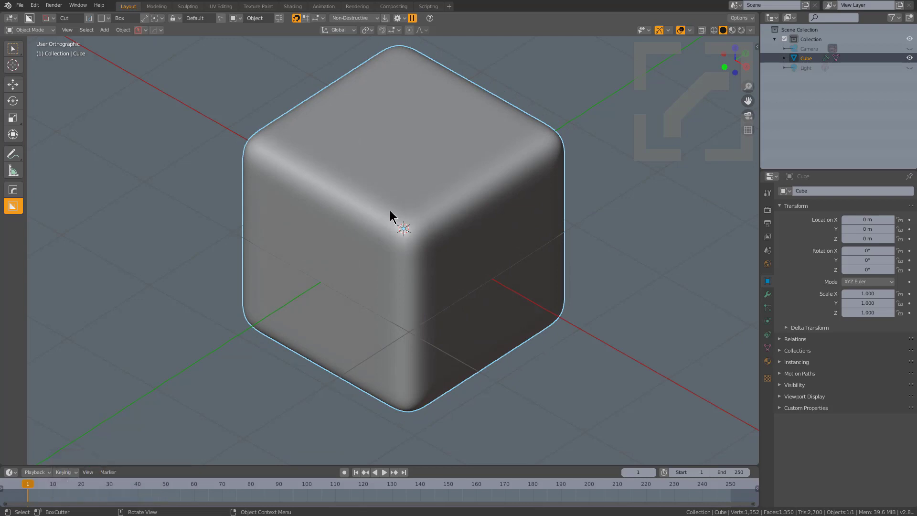
{"action": "key", "text": "q"}
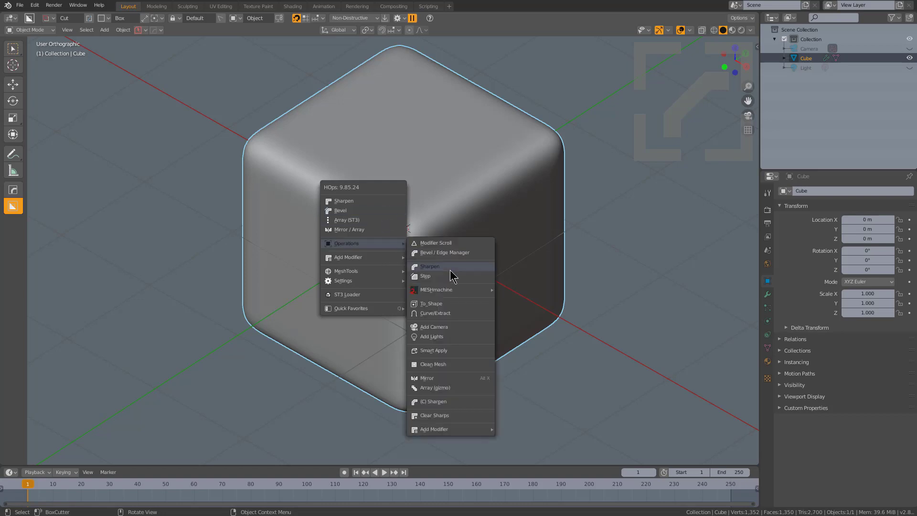
{"action": "left_click", "coordinate": [442, 279]}
Box-cut a recess into the cube's corner and tune its bevel.
{"action": "left_click", "coordinate": [402, 178]}
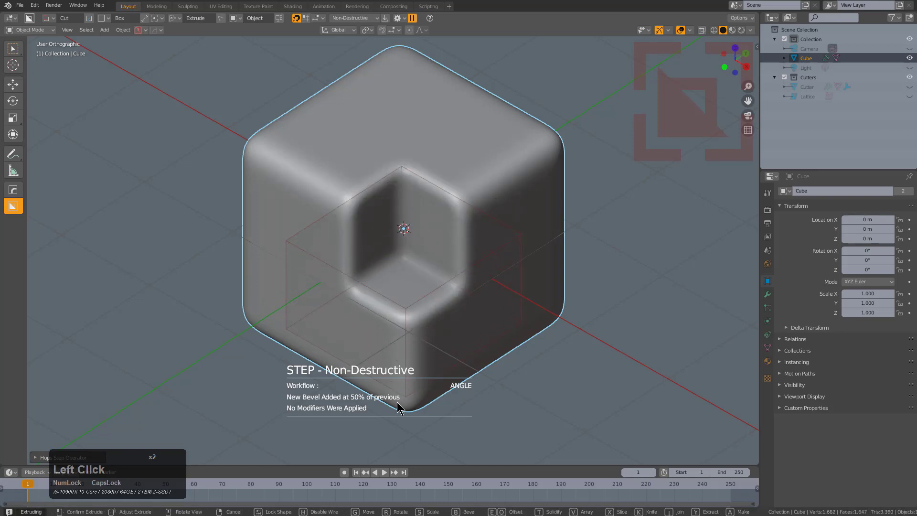
{"action": "left_click", "coordinate": [399, 404]}
{"action": "scroll", "scroll_direction": "up", "scroll_amount": 3}
{"action": "middle_click", "coordinate": [515, 202]}
{"action": "key", "text": "q"}
{"action": "left_click", "coordinate": [441, 207]}
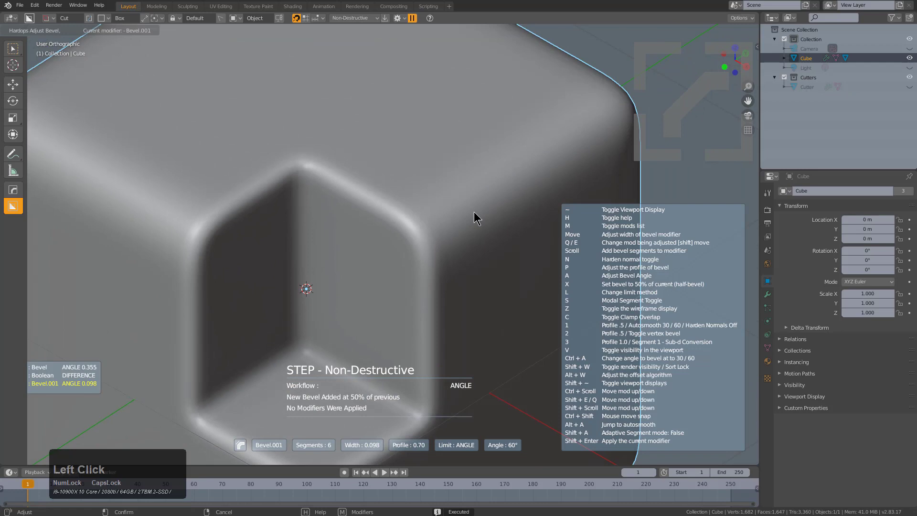
Step the bevel, cut a smaller notch inside the recess, and step again.
{"action": "left_click", "coordinate": [489, 218]}
{"action": "key", "text": "q"}
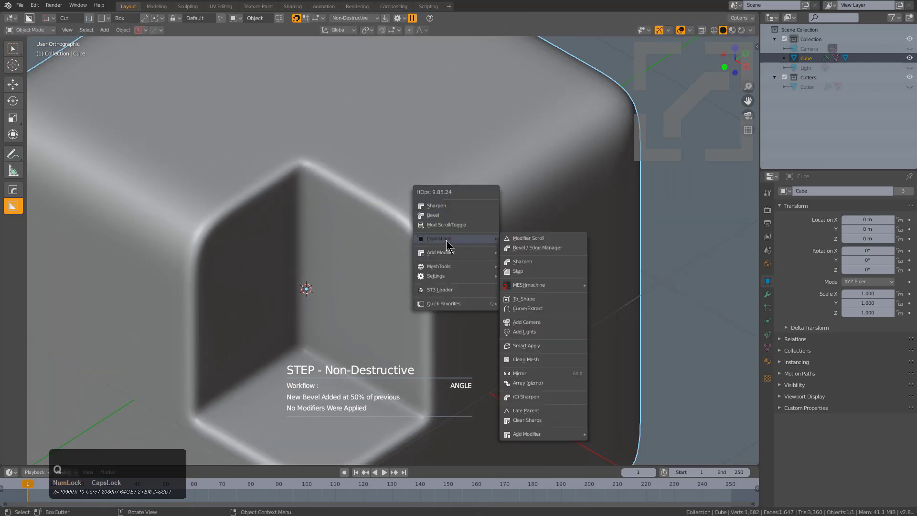
{"action": "left_click", "coordinate": [524, 275]}
{"action": "left_click", "coordinate": [403, 193]}
{"action": "left_click", "coordinate": [468, 376]}
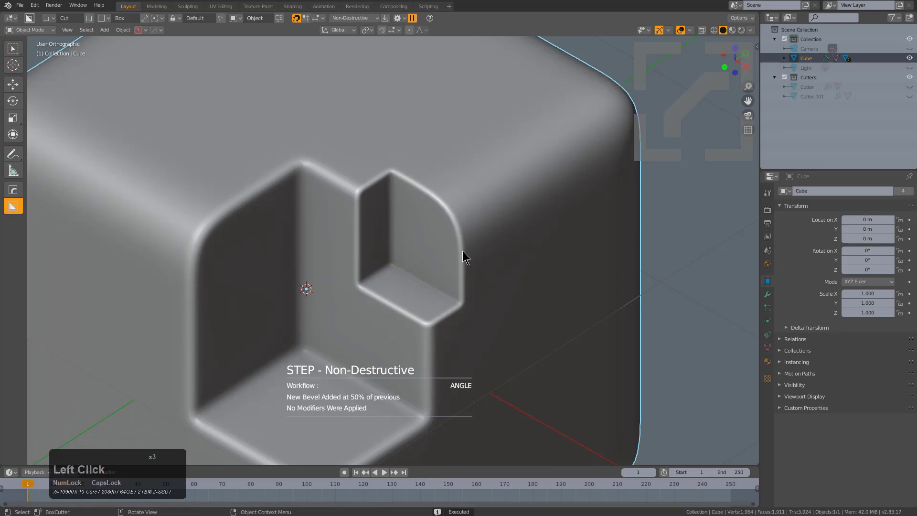
{"action": "key", "text": "q"}
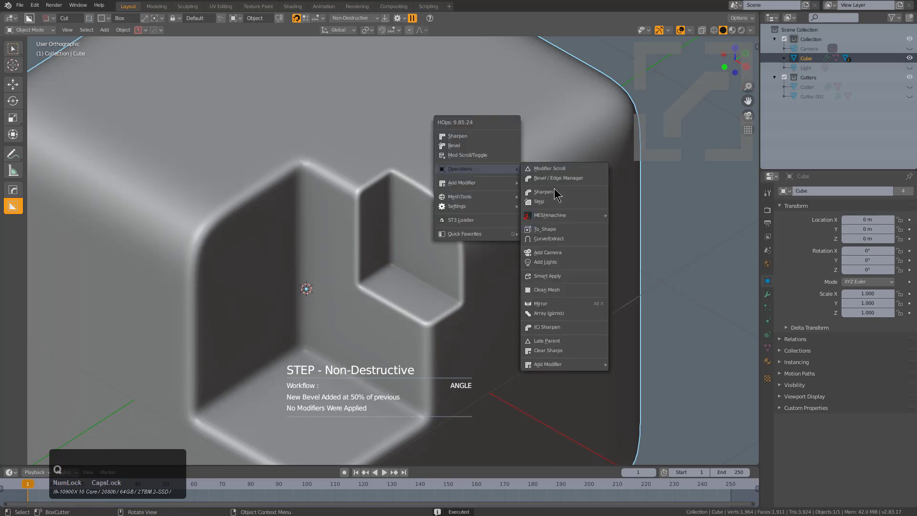
{"action": "left_click", "coordinate": [554, 202]}
Draw a larger box cut enclosing the notches.
{"action": "left_click", "coordinate": [302, 118]}
{"action": "left_click", "coordinate": [286, 271]}
{"action": "scroll", "scroll_direction": "down", "scroll_amount": 3}
{"action": "middle_click", "coordinate": [330, 216]}
{"action": "left_click", "coordinate": [355, 132]}
{"action": "middle_click", "coordinate": [303, 431]}
Finish the box cut across the cube's top.
{"action": "key", "text": "x"}
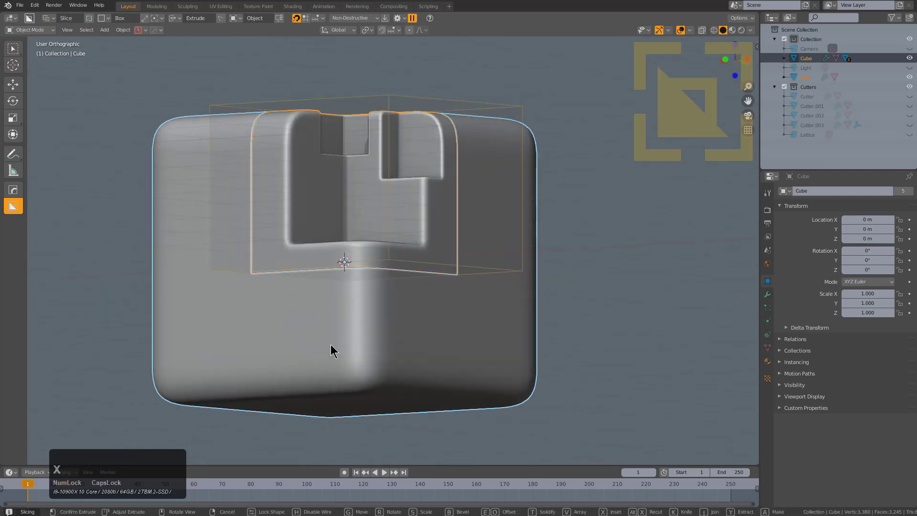
{"action": "left_click", "coordinate": [333, 344]}
{"action": "key", "text": "alt+a"}
{"action": "right_click", "coordinate": [363, 370]}
Add a plane beneath the cube with Shift+A and shape it into a small box.
{"action": "key", "text": "shift+a"}
{"action": "left_click", "coordinate": [365, 325]}
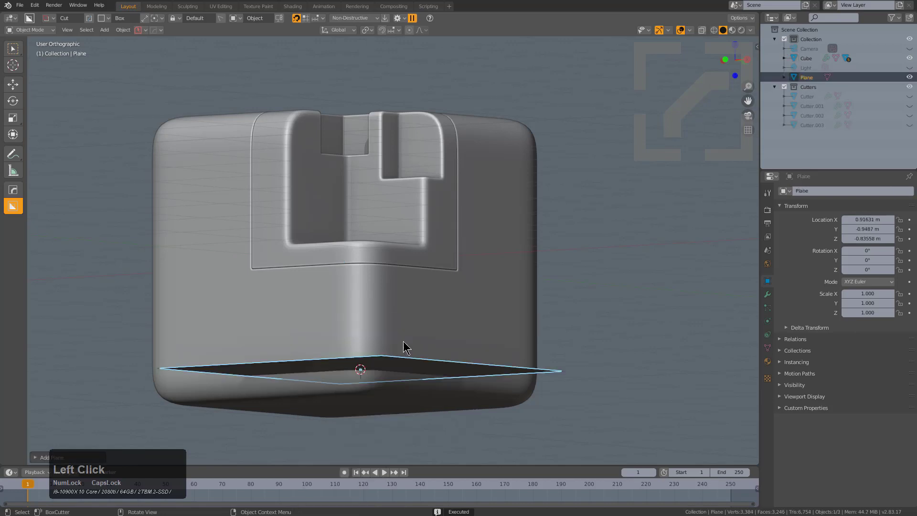
{"action": "key", "text": "x"}
{"action": "left_click", "coordinate": [403, 342]}
{"action": "key", "text": "shift+a"}
{"action": "left_click", "coordinate": [405, 323]}
{"action": "key", "text": "s"}
{"action": "left_click", "coordinate": [387, 335]}
Select the new box together with the cube and bring up HardOps operations.
{"action": "middle_click", "coordinate": [413, 351]}
{"action": "scroll", "scroll_direction": "up", "scroll_amount": 3}
{"action": "middle_click", "coordinate": [347, 305]}
{"action": "middle_click", "coordinate": [428, 303]}
{"action": "left_click", "coordinate": [429, 287]}
{"action": "middle_click", "coordinate": [423, 281]}
{"action": "key", "text": "q"}
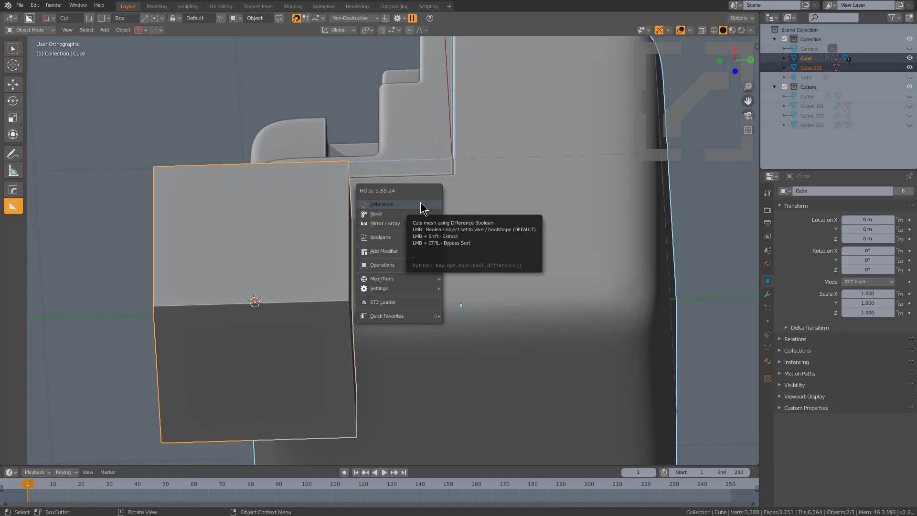
Cut the box out of the cube as a Difference recess with a half bevel.
{"action": "key", "text": "ctrl+q"}
{"action": "left_click", "coordinate": [420, 202]}
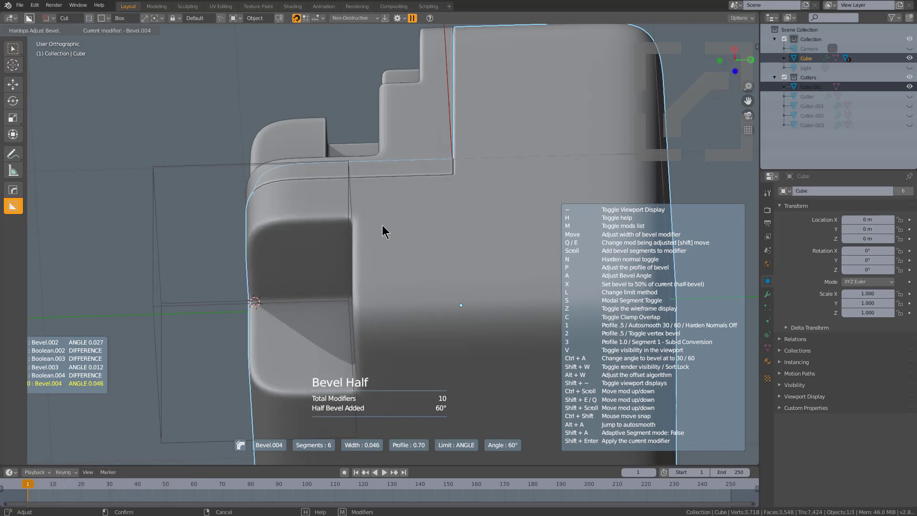
{"action": "left_click", "coordinate": [378, 224]}
{"action": "middle_click", "coordinate": [398, 243]}
{"action": "left_click", "coordinate": [448, 244]}
{"action": "middle_click", "coordinate": [459, 279]}
{"action": "scroll", "scroll_direction": "down", "scroll_amount": 3}
{"action": "middle_click", "coordinate": [532, 285]}
Duplicate the cutter along X and give the second recess a half bevel.
{"action": "key", "text": "shift+d"}
{"action": "key", "text": "x"}
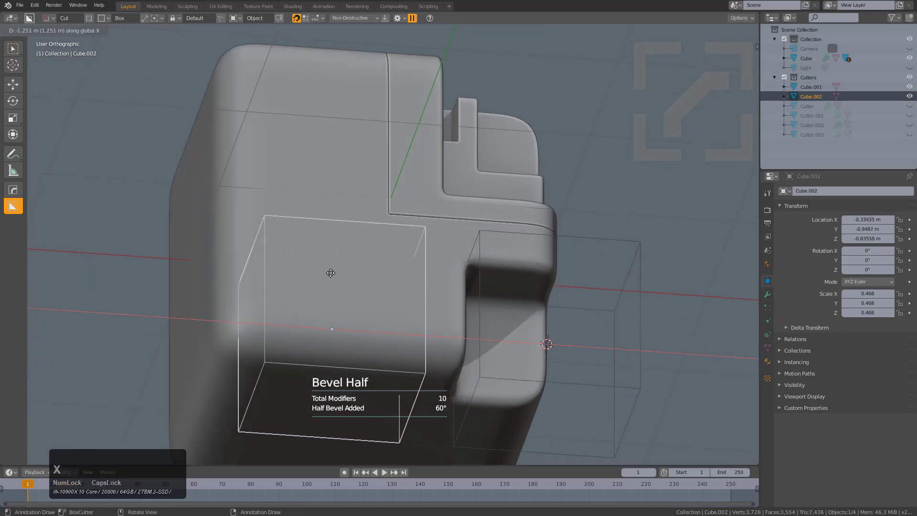
{"action": "left_click", "coordinate": [260, 263]}
{"action": "middle_click", "coordinate": [372, 284]}
{"action": "left_click", "coordinate": [373, 272]}
{"action": "middle_click", "coordinate": [381, 250]}
{"action": "scroll", "scroll_direction": "up", "scroll_amount": 3}
{"action": "middle_click", "coordinate": [403, 251]}
{"action": "key", "text": "q"}
{"action": "left_click", "coordinate": [407, 264]}
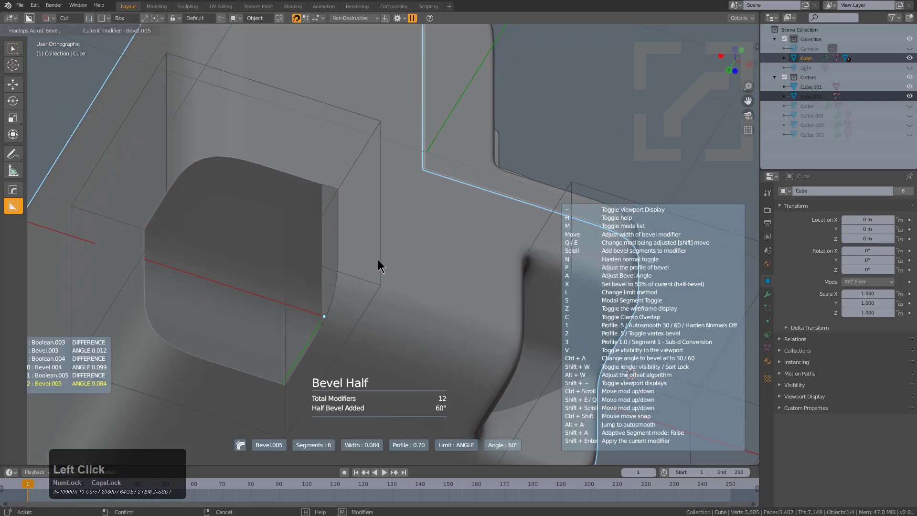
Tune the second recess's half bevel segments and width to about 0.089.
{"action": "scroll", "scroll_direction": "down", "scroll_amount": 3}
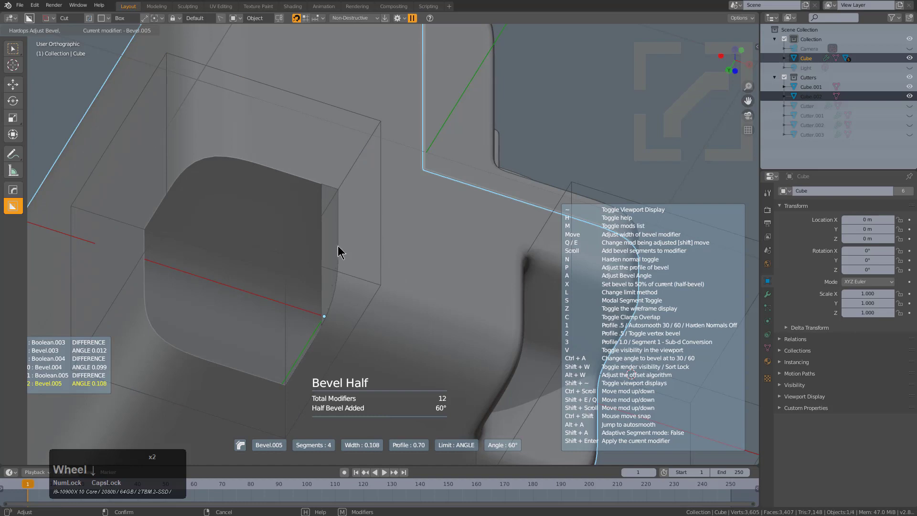
{"action": "key", "text": "z"}
{"action": "key", "text": "alt+z"}
{"action": "key", "text": "alt+a"}
{"action": "key", "text": "ctrl+z"}
{"action": "key", "text": "ctrl+z"}
{"action": "scroll", "scroll_direction": "down", "scroll_amount": 3}
{"action": "key", "text": "shift+d"}
{"action": "key", "text": "x"}
{"action": "left_click", "coordinate": [265, 195]}
Select the second cutter and start enlarging it.
{"action": "key", "text": "s"}
{"action": "left_click", "coordinate": [453, 256]}
{"action": "double_click", "coordinate": [439, 260]}
{"action": "key", "text": "q"}
{"action": "left_click", "coordinate": [458, 254]}
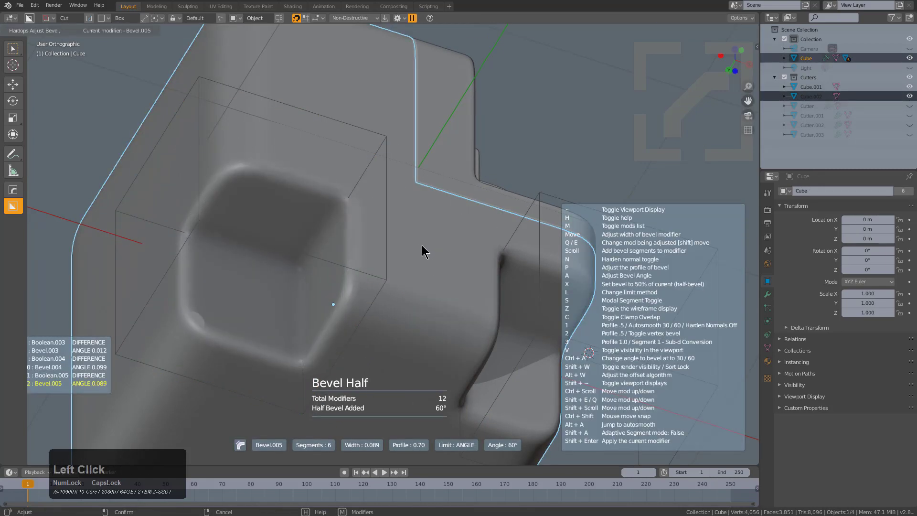